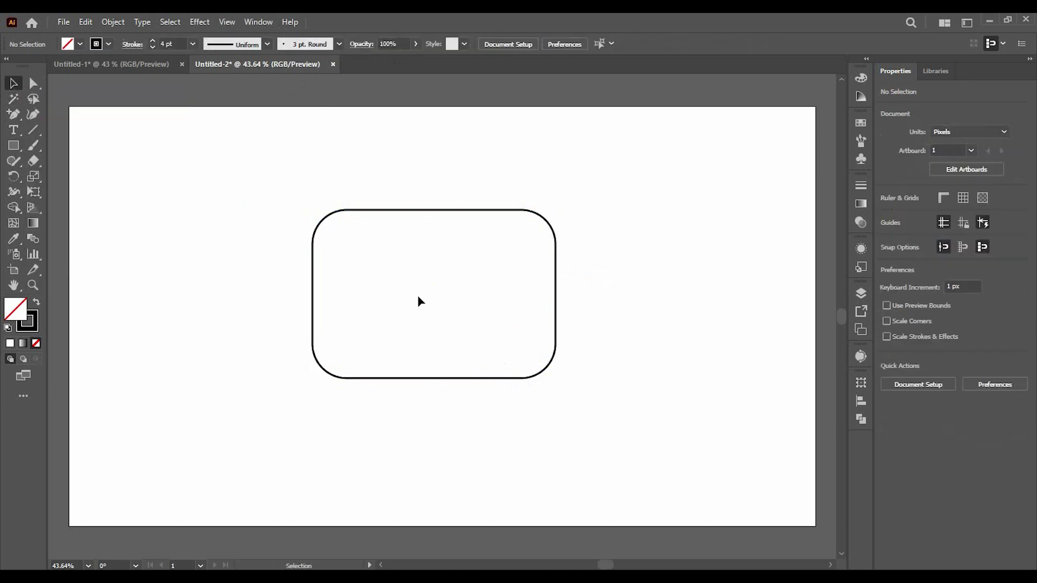
# Delete the cut-off outline segment and set the remaining stroke to 30 pt with a tapered profile
pyautogui.press('BackSpace')
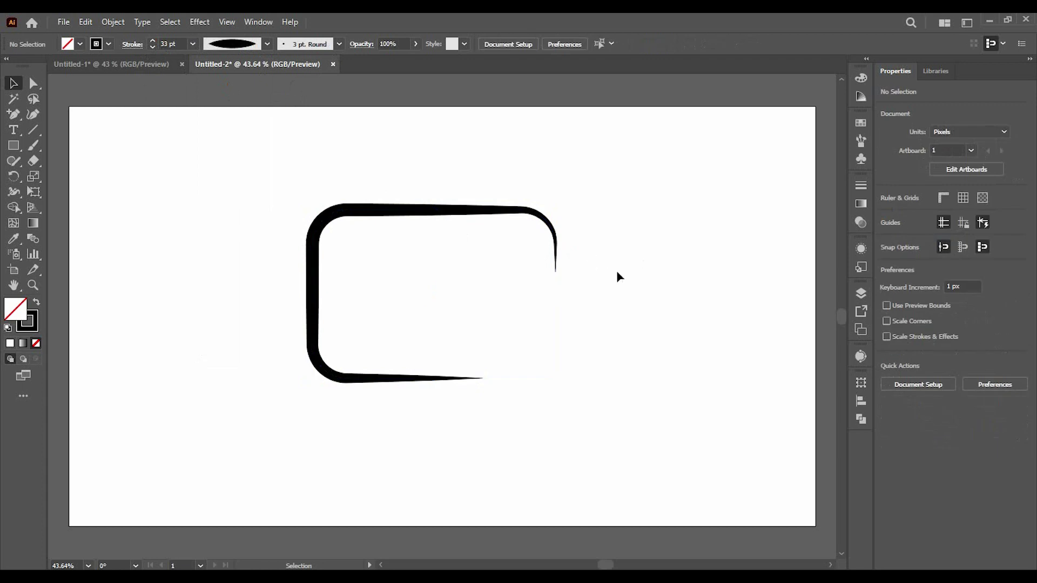
pyautogui.doubleClick(159, 52)
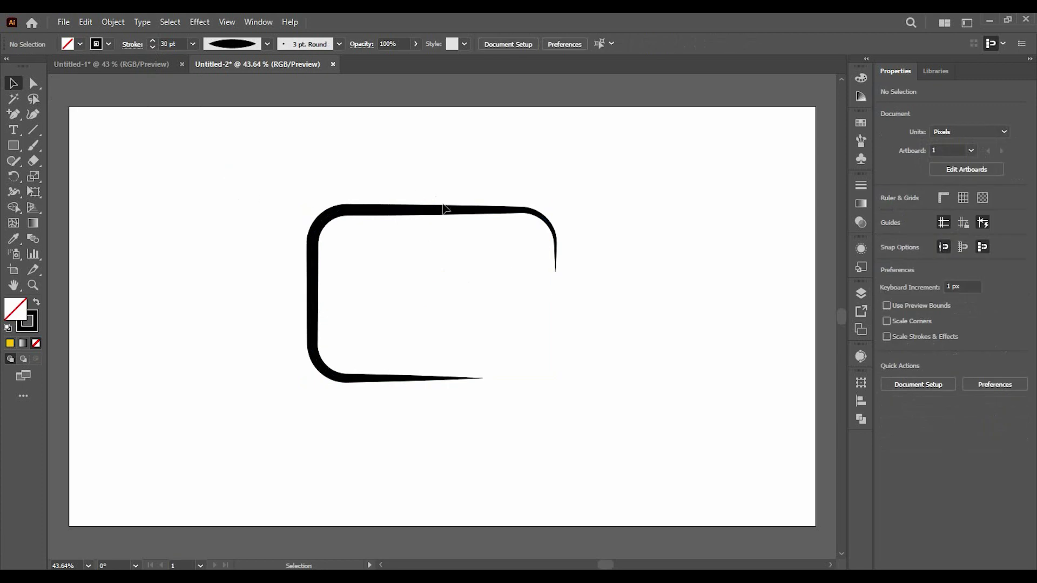
# Draw a small handle rectangle with a 25 pt stroke and centre it horizontally on the body
pyautogui.rightClick(18, 146)
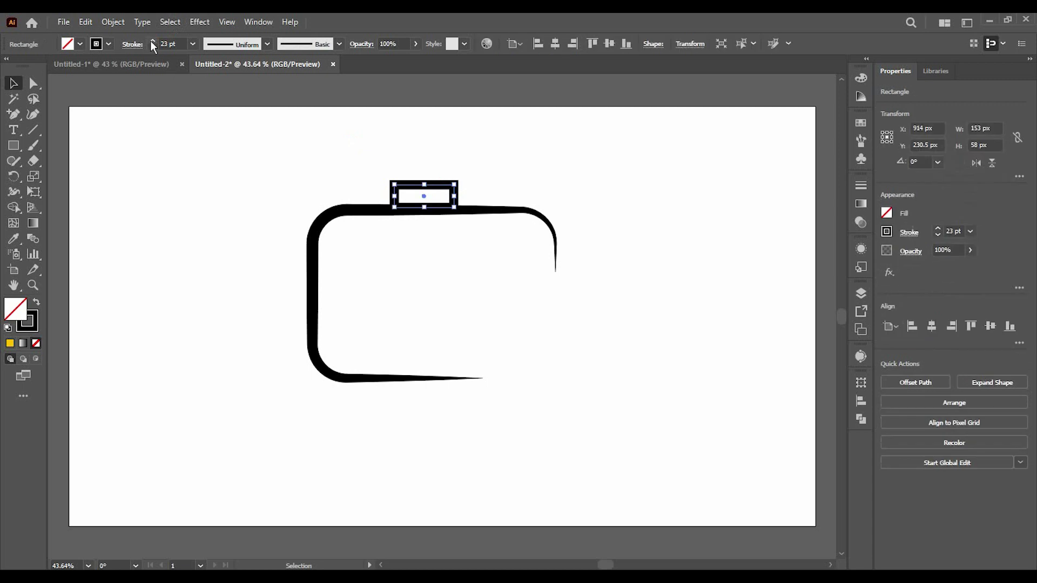
pyautogui.doubleClick(155, 48)
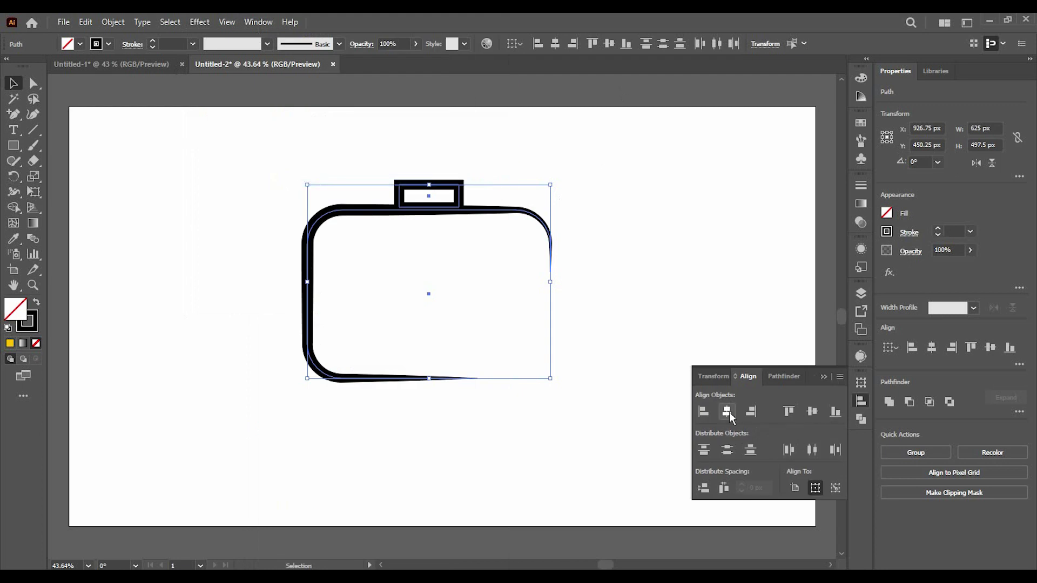
pyautogui.doubleClick(715, 358)
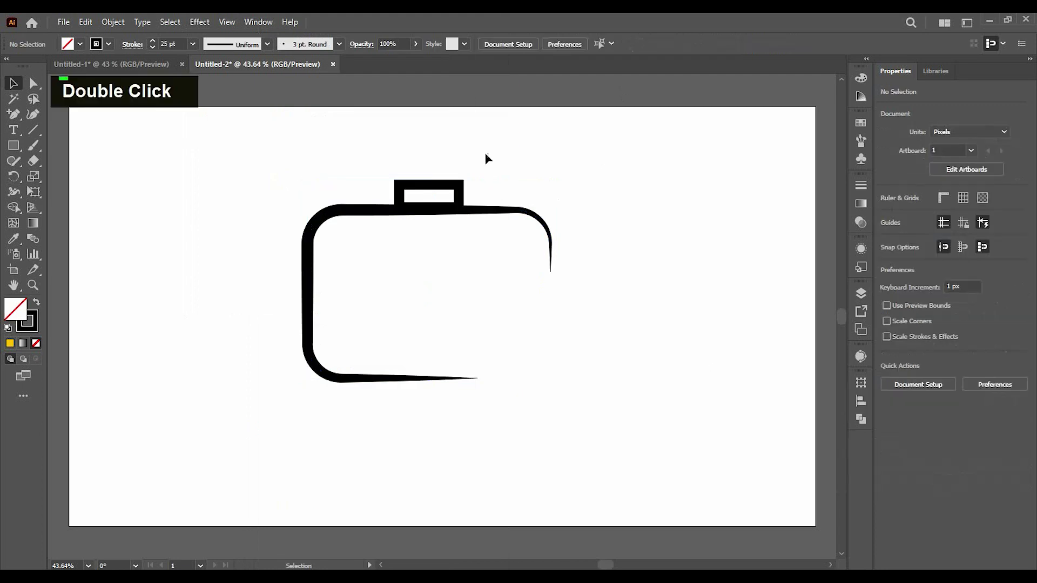
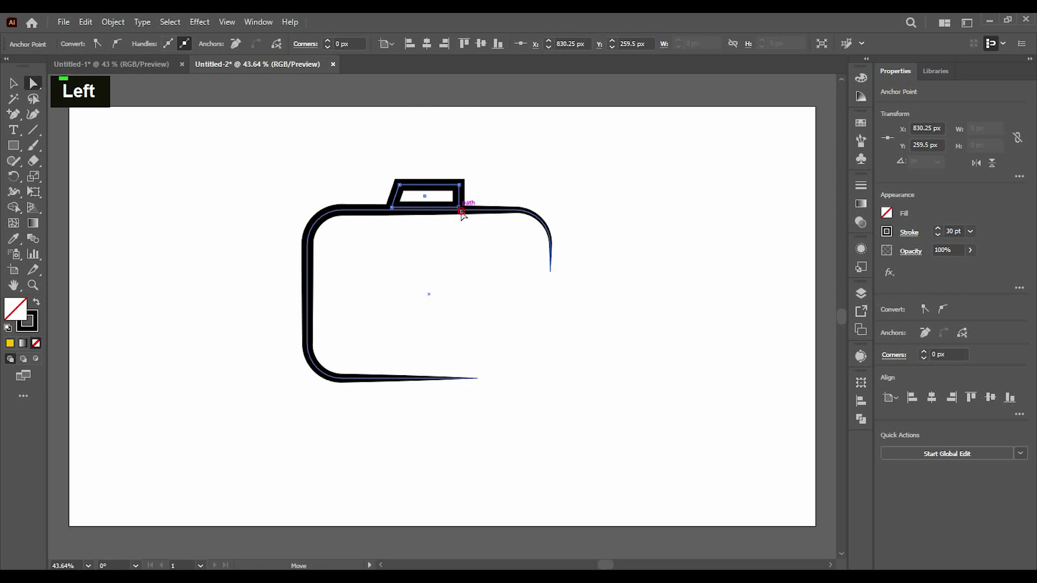
# Pull in and round the handle's top corners to make a rounded trapezoid
pyautogui.rightClick(514, 273)
pyautogui.rightClick(514, 273)
pyautogui.rightClick(566, 229)
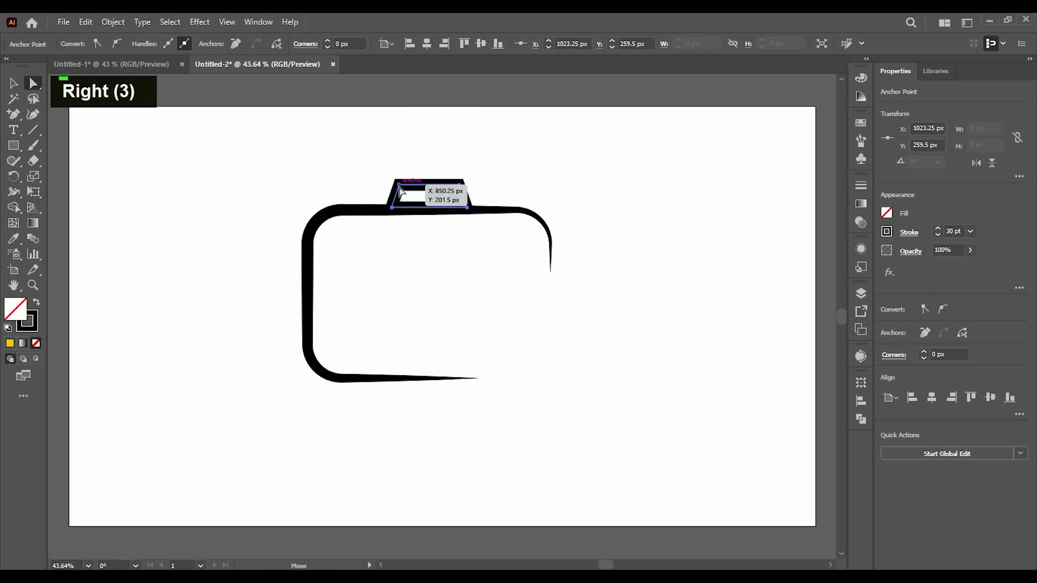
pyautogui.click(470, 194)
pyautogui.scroll(3)
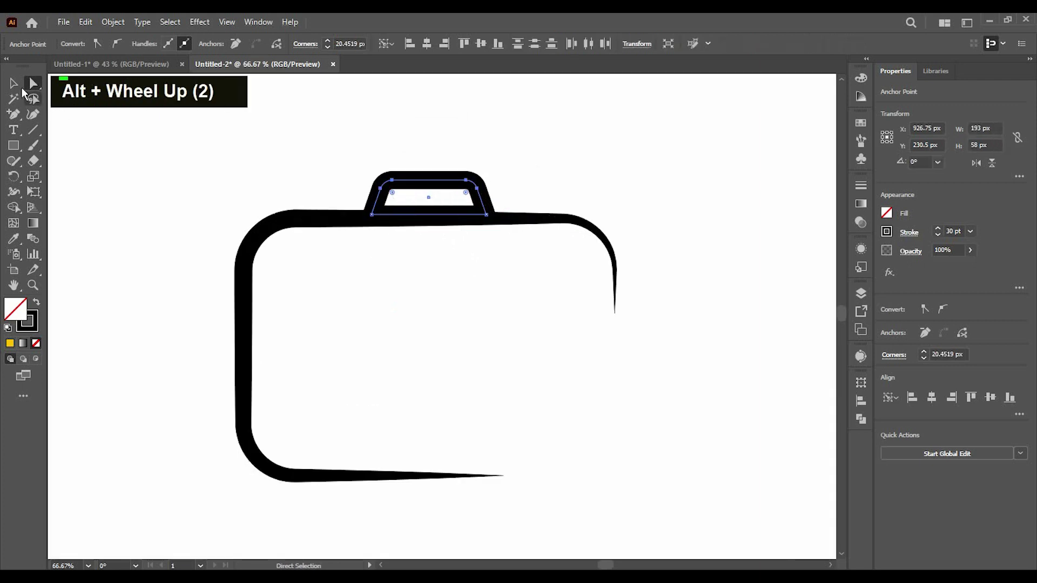
# Expand the strokes and unite handle and body into one solid black shape with Pathfinder
pyautogui.doubleClick(166, 186)
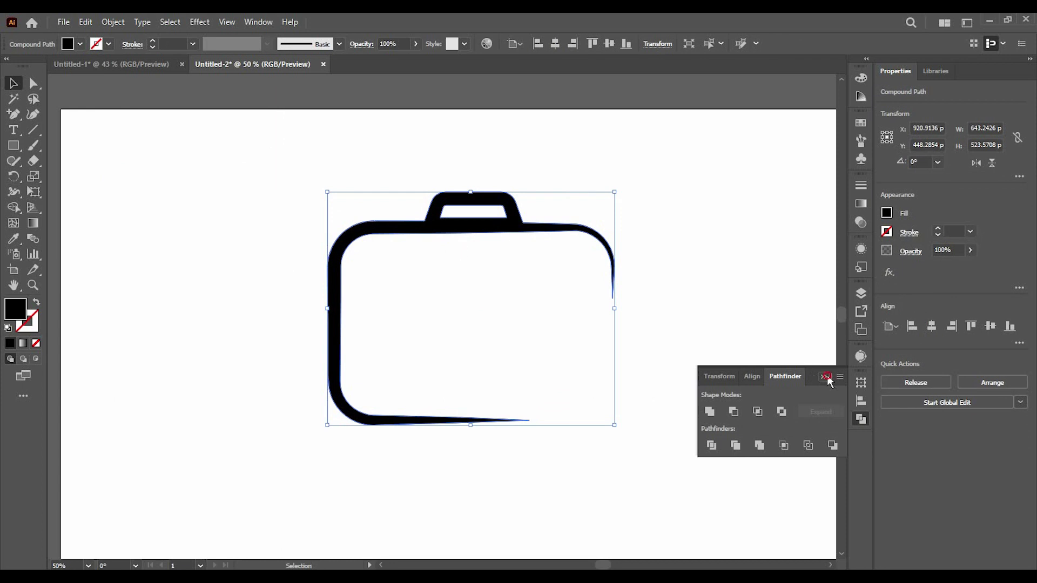
pyautogui.doubleClick(703, 304)
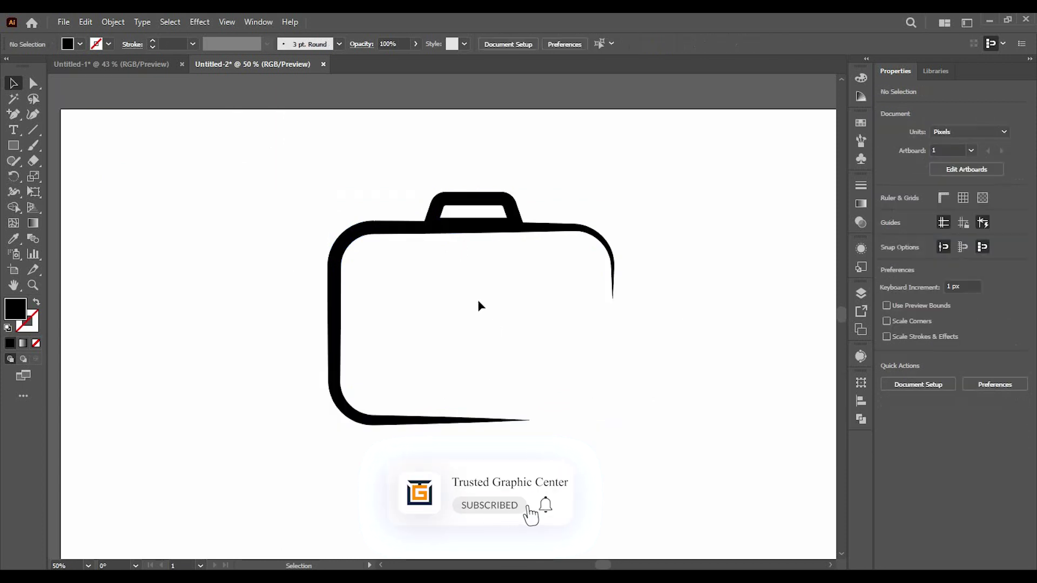
# Draw a hexagon at the body's centre and swap its black fill for a thin outline
pyautogui.rightClick(13, 152)
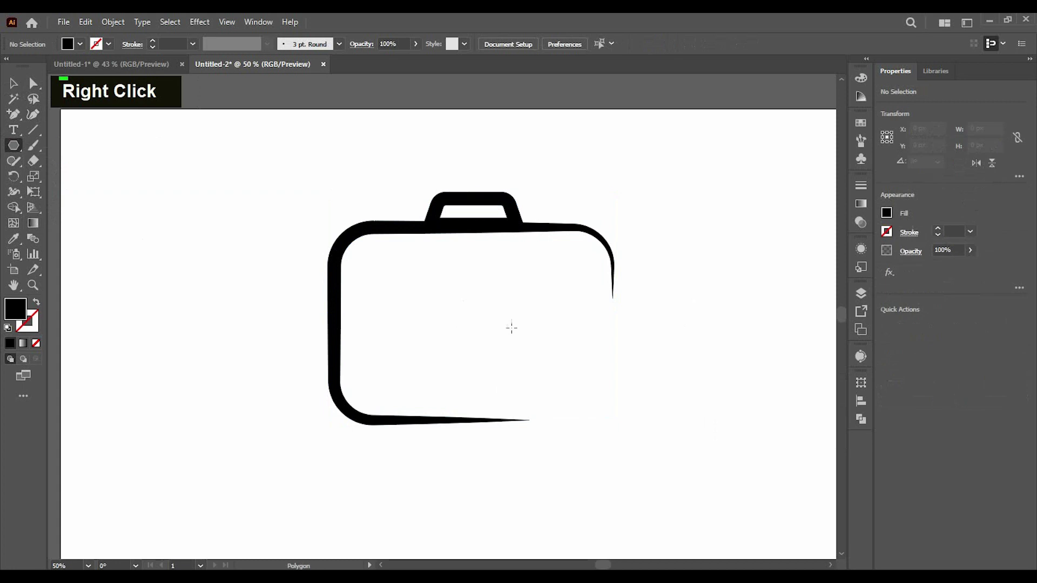
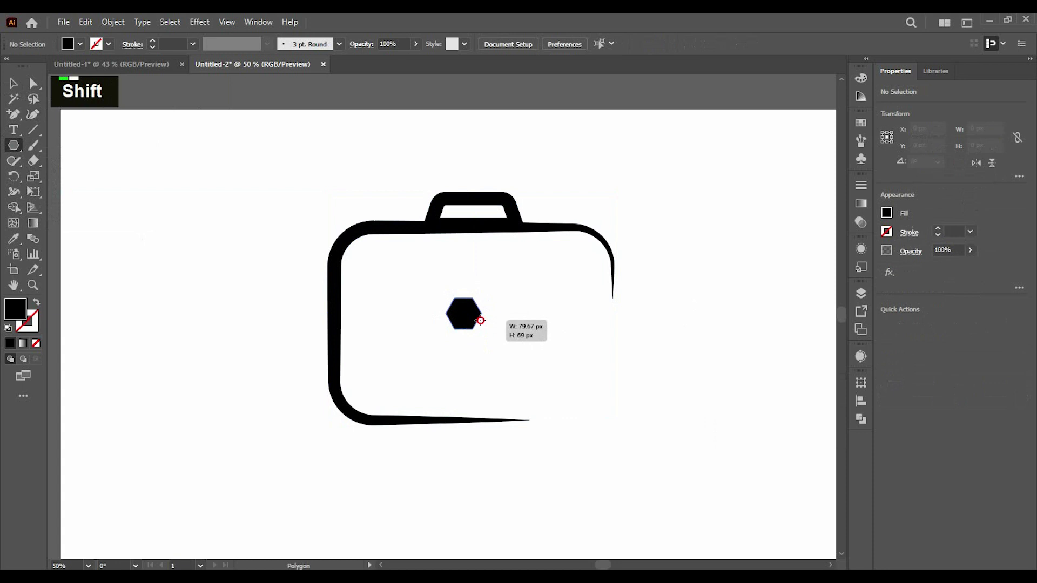
pyautogui.press('ctrl+z')
pyautogui.press('x')
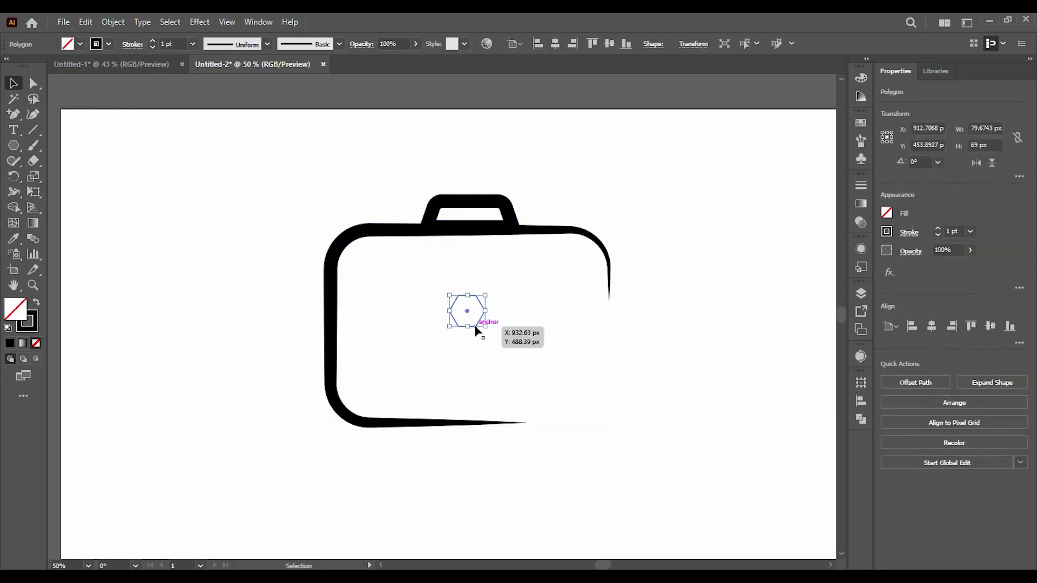
pyautogui.press('x')
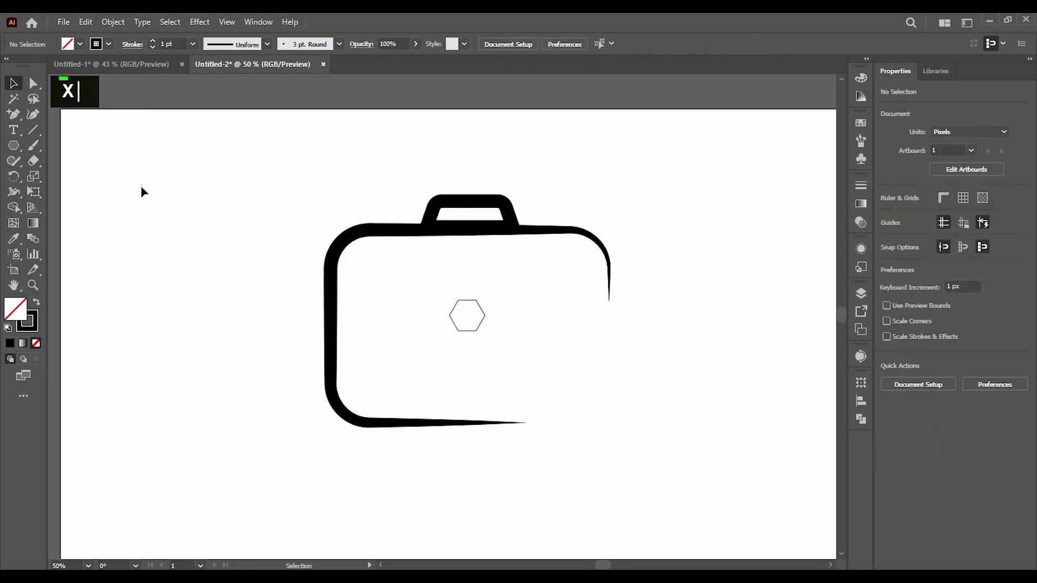
# Draw a larger outlined circle centred on the hexagon
pyautogui.rightClick(12, 153)
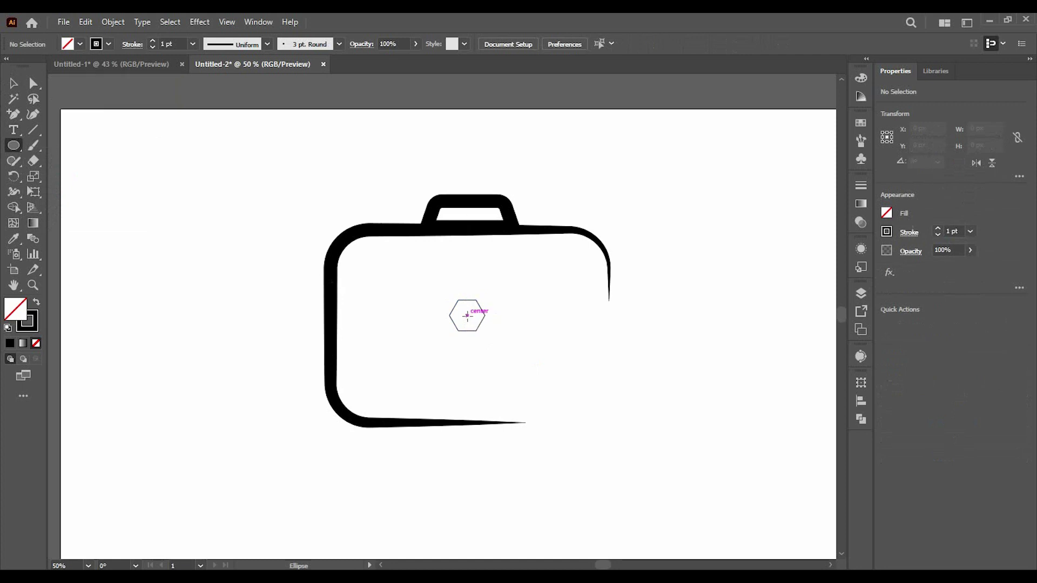
pyautogui.click(472, 315)
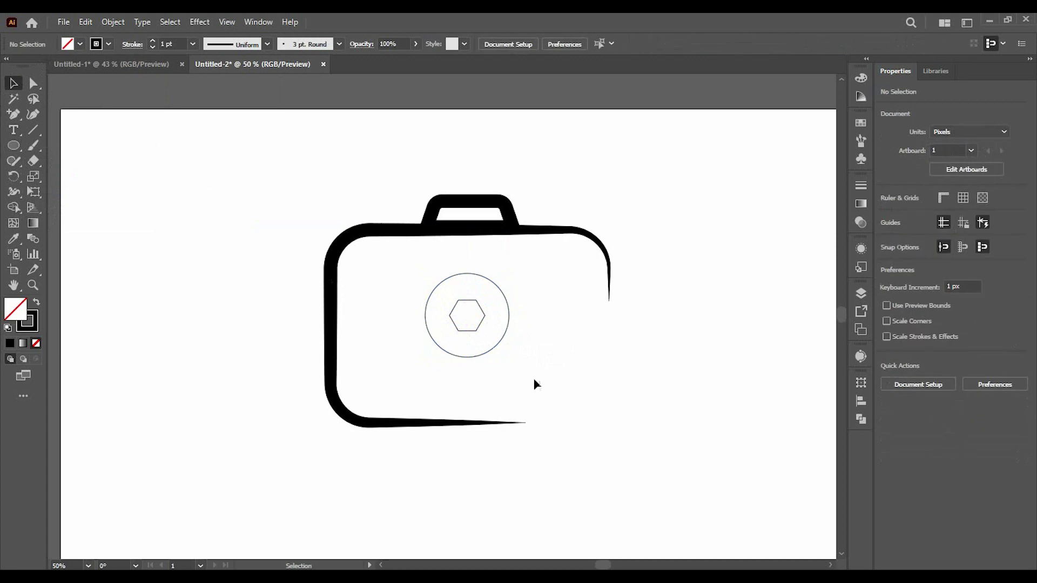
pyautogui.scroll(3)
# Draw a line along each hexagon side extending past the circle, then select all lens parts
pyautogui.scroll(3)
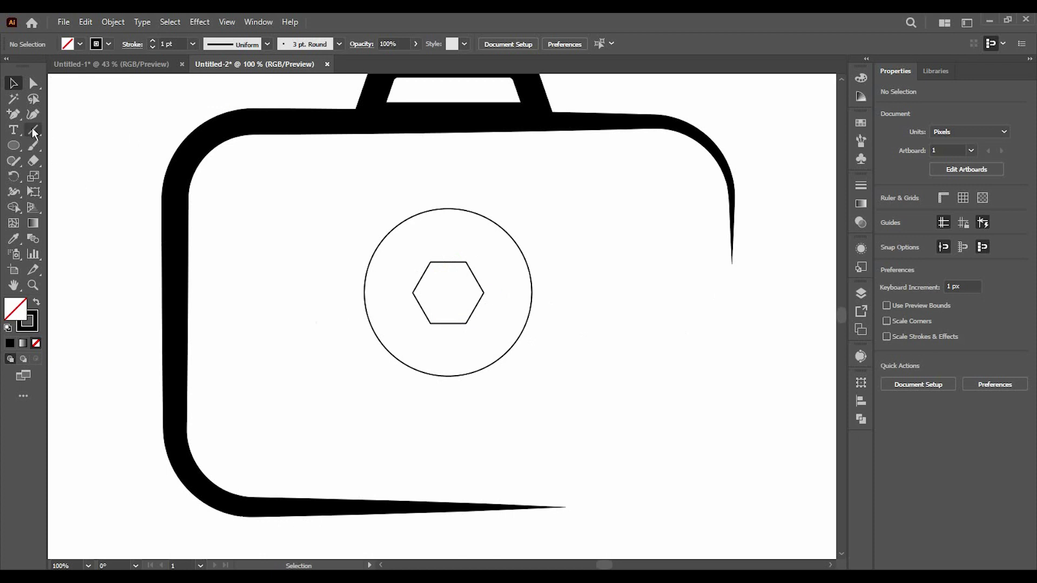
pyautogui.rightClick(34, 132)
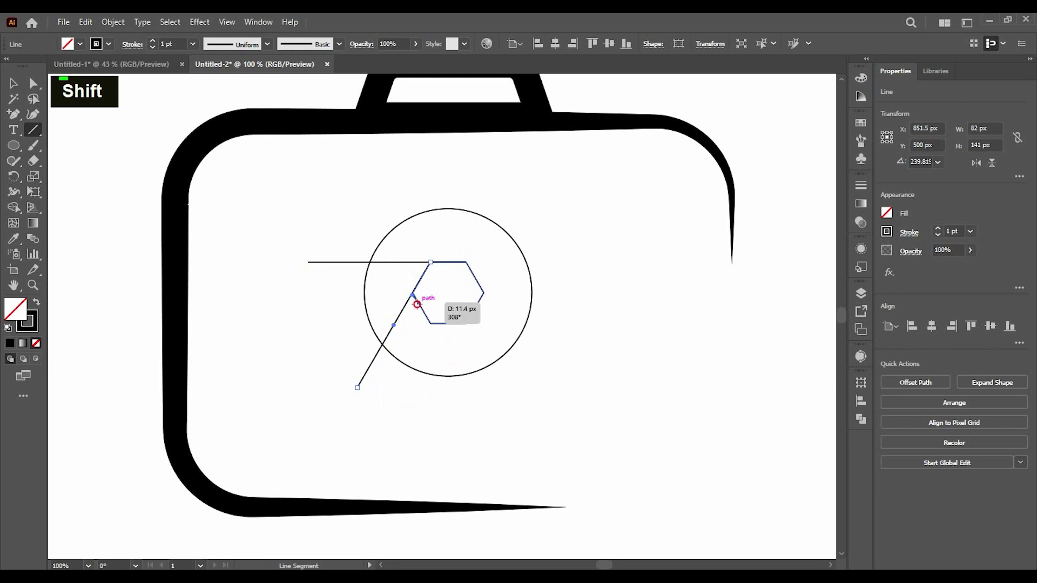
pyautogui.press('ctrl+z')
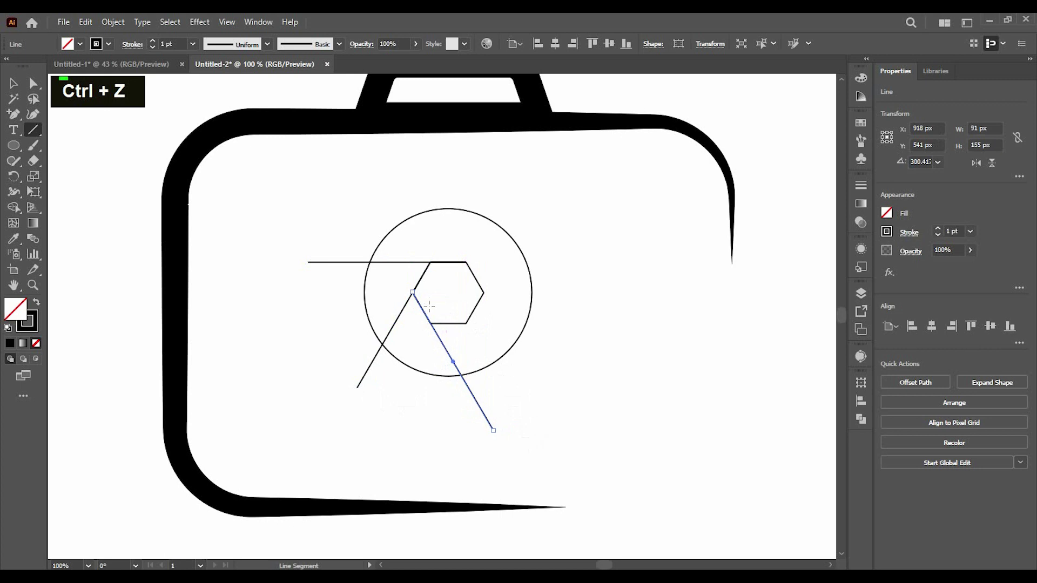
pyautogui.press('ctrl+z')
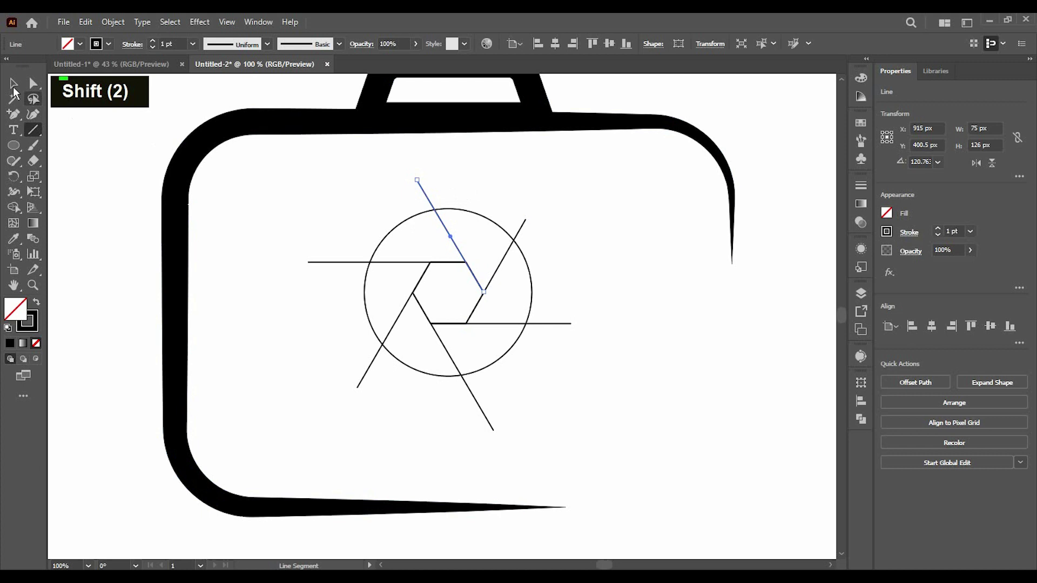
pyautogui.doubleClick(271, 205)
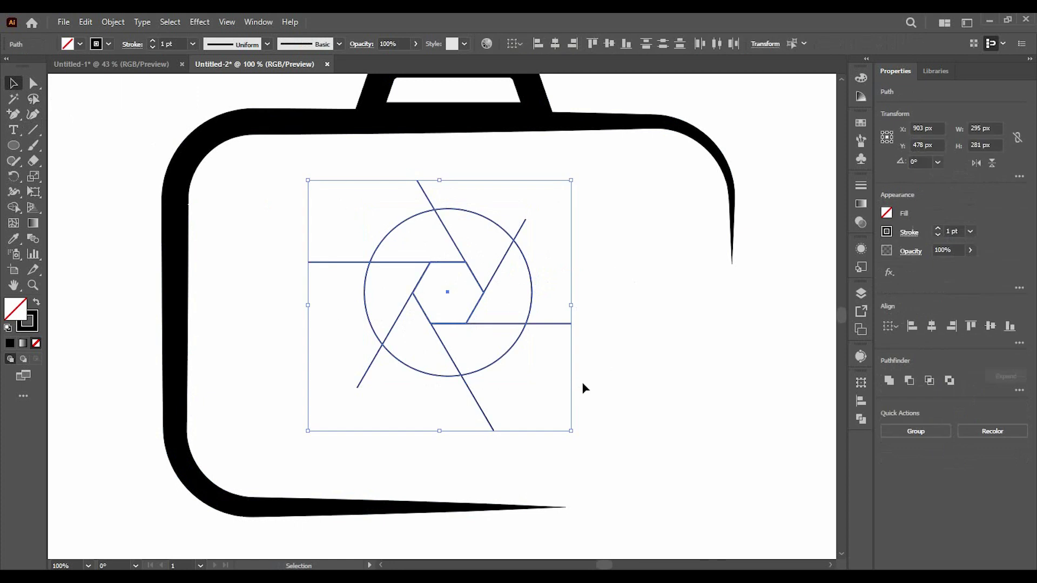
# Fill the lens black, divide and ungroup it, and delete the centre hexagon piece
pyautogui.press('x')
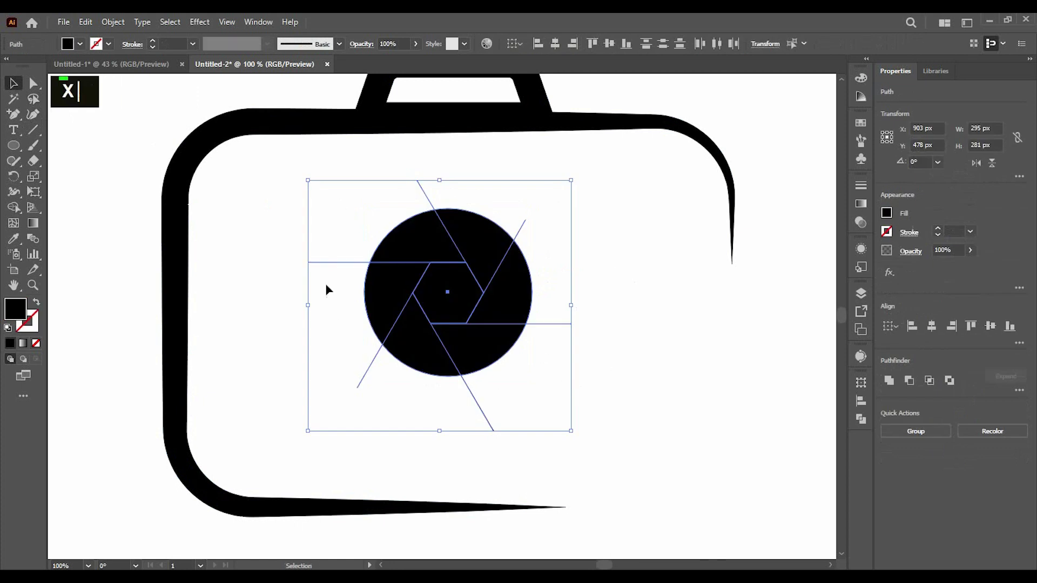
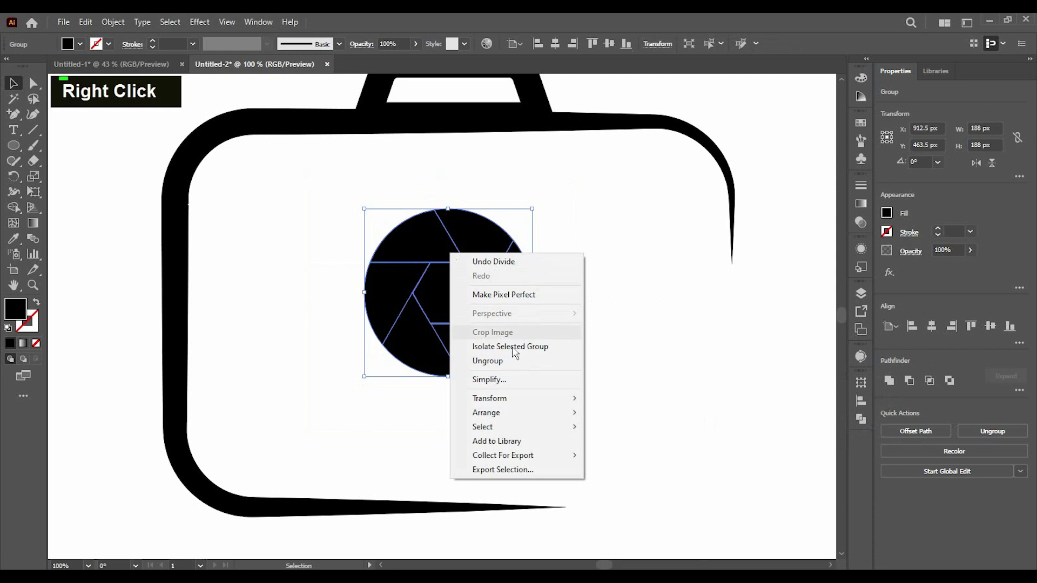
pyautogui.doubleClick(637, 349)
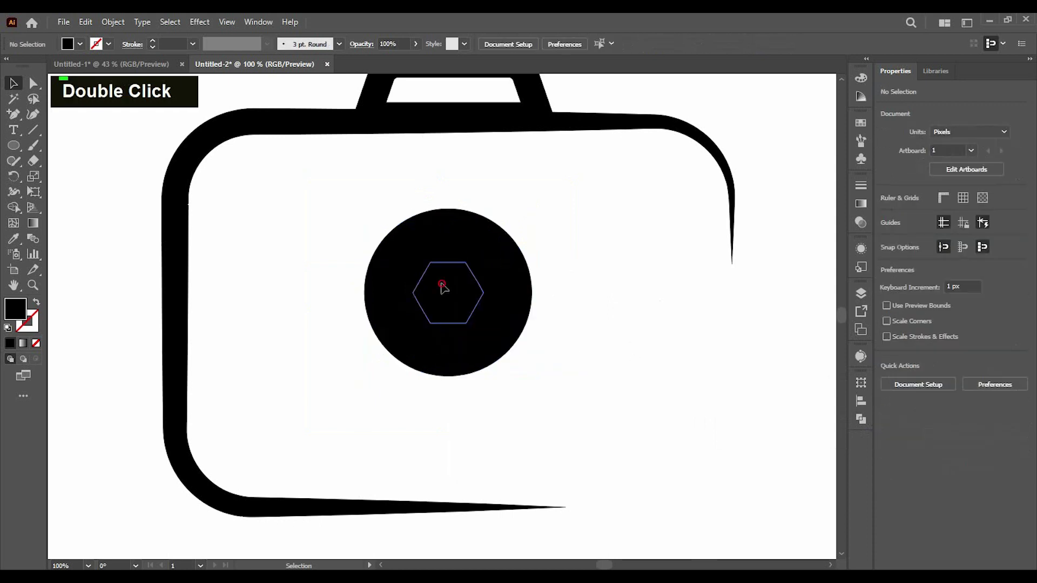
pyautogui.press('BackSpace')
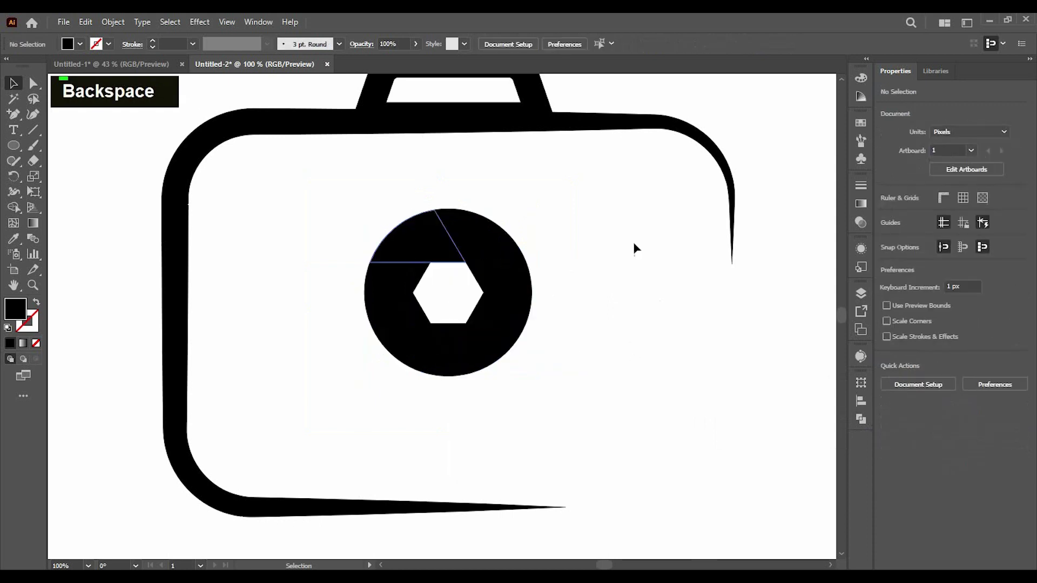
# Eyedrop purple, red, orange, yellow, green and blue from the swatch squares onto the six aperture slices
pyautogui.scroll(-3)
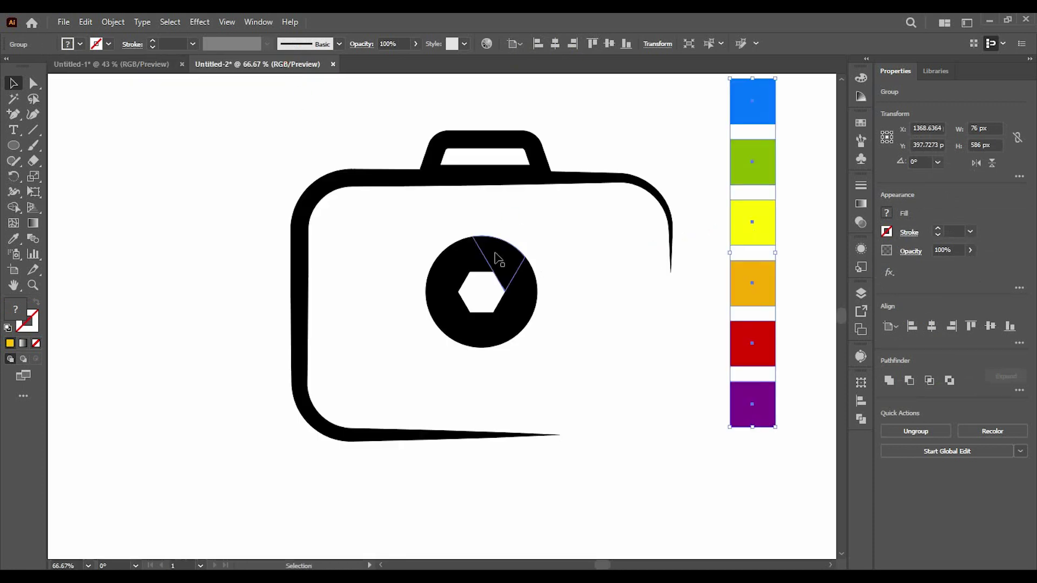
pyautogui.scroll(-3)
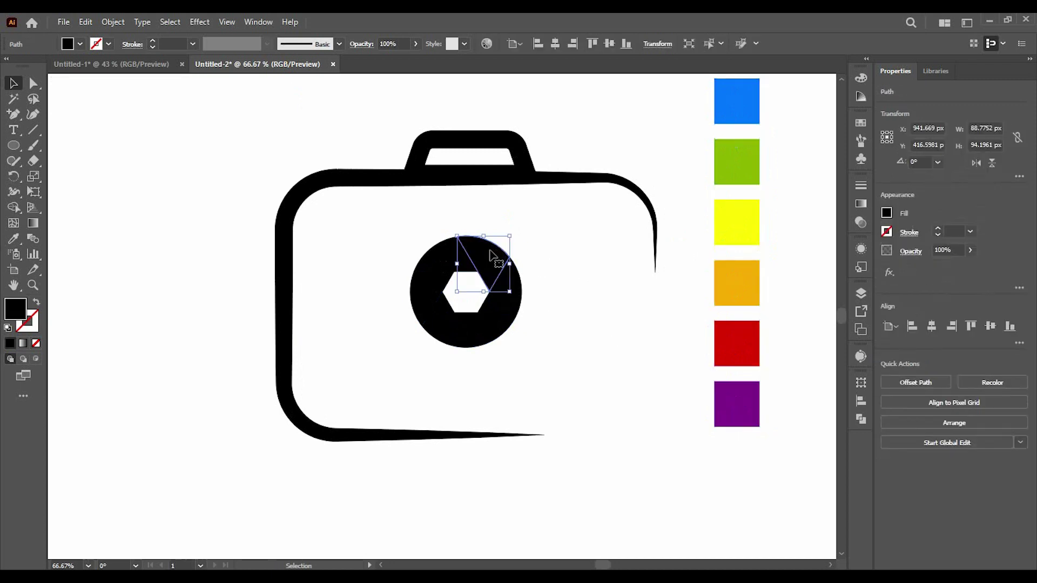
pyautogui.write('i')
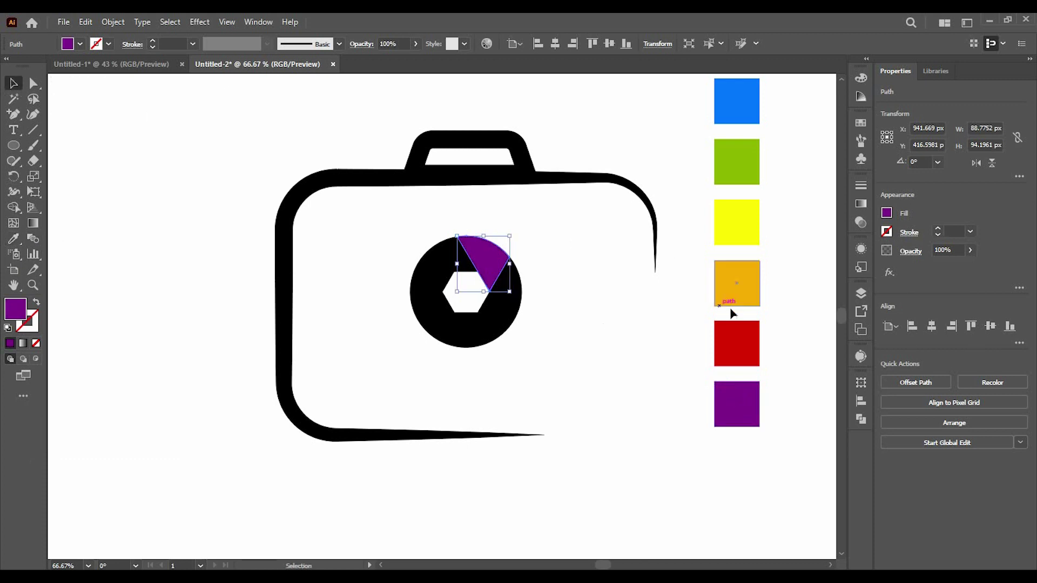
pyautogui.write('i')
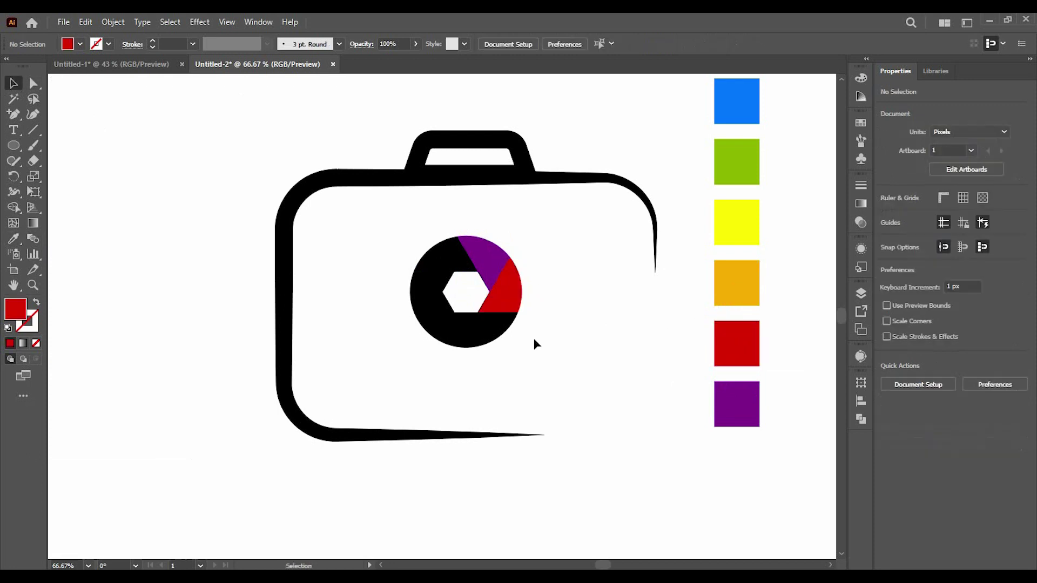
pyautogui.write('i')
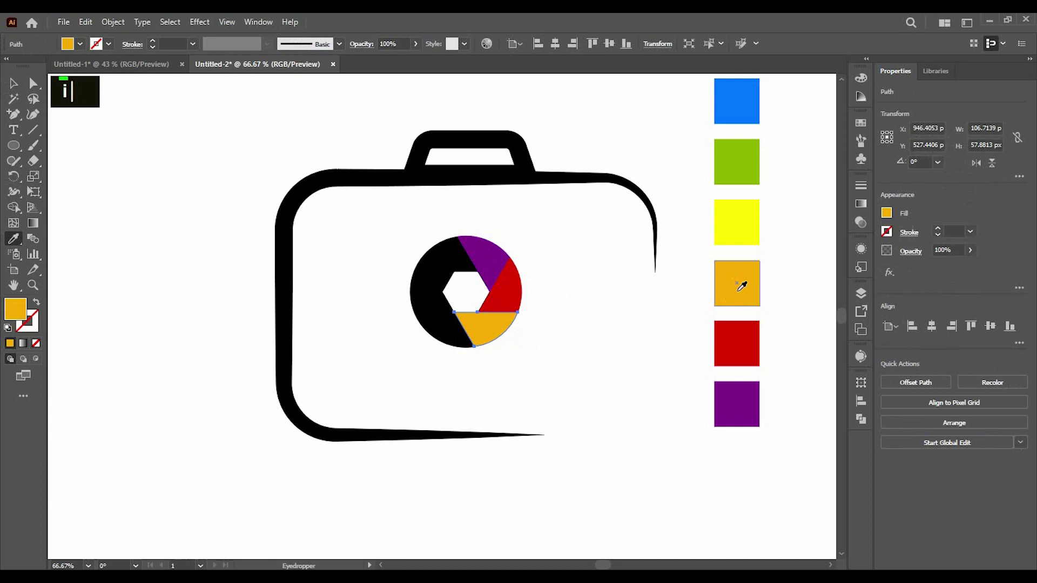
pyautogui.write('vi')
pyautogui.write('vi')
pyautogui.write('vivi')
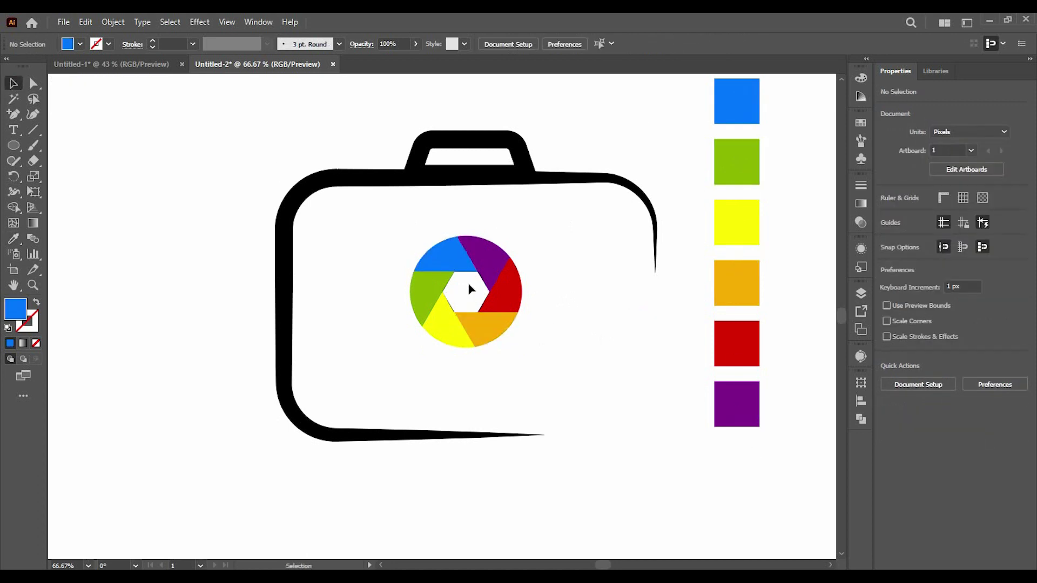
pyautogui.scroll(3)
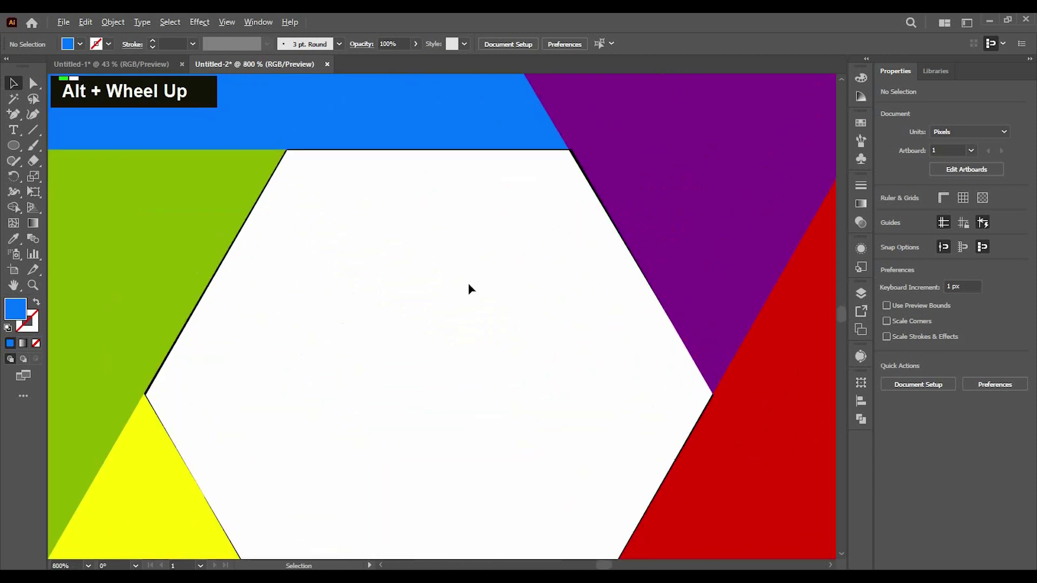
pyautogui.press('BackSpace')
pyautogui.press('BackSpace')
pyautogui.press('BackSpace')
pyautogui.press('ctrl+z')
pyautogui.scroll(3)
pyautogui.click(447, 217)
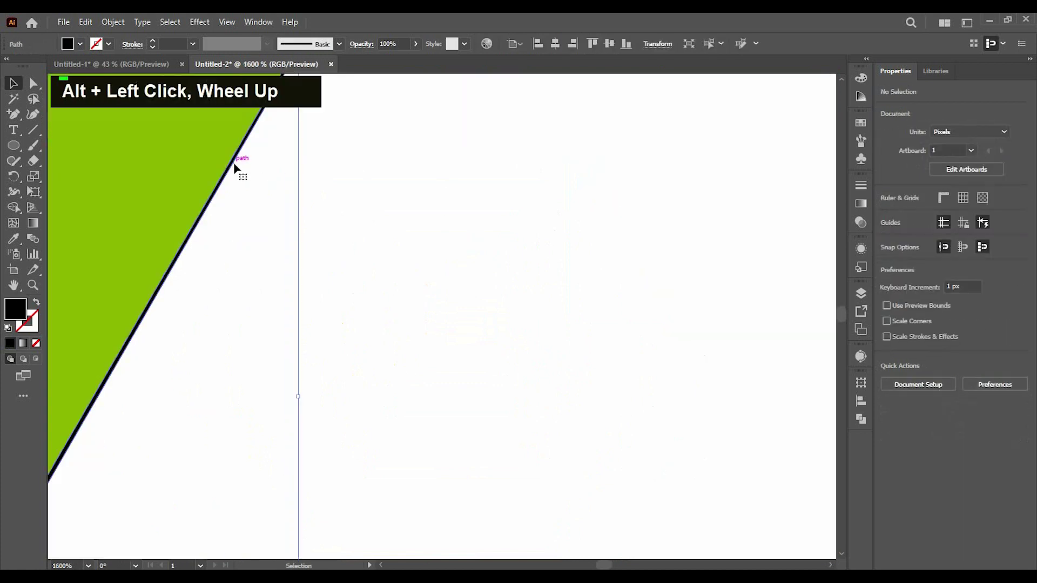
pyautogui.press('BackSpace')
pyautogui.scroll(-3)
pyautogui.scroll(-3)
pyautogui.scroll(3)
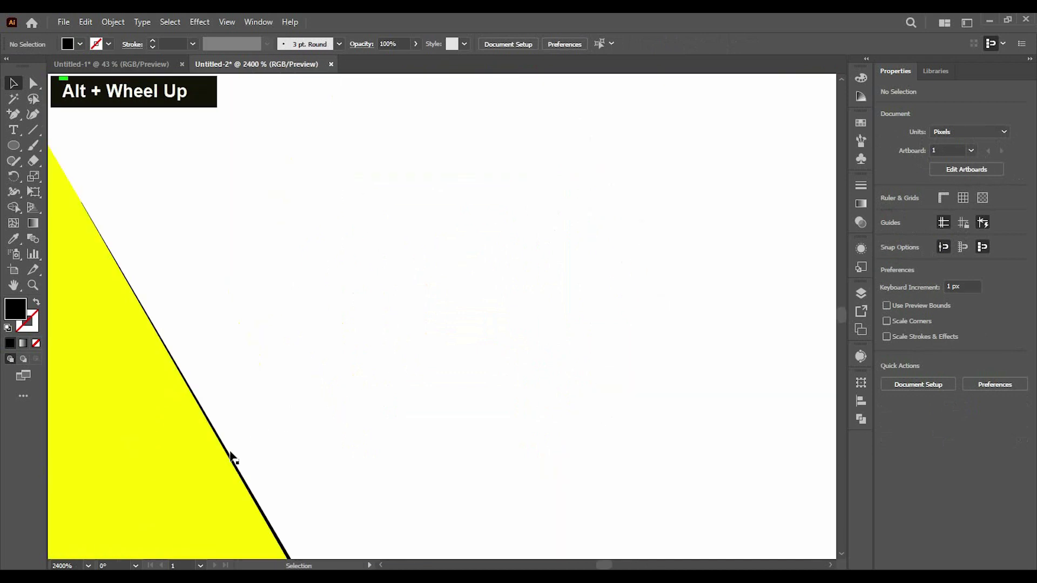
pyautogui.press('BackSpace')
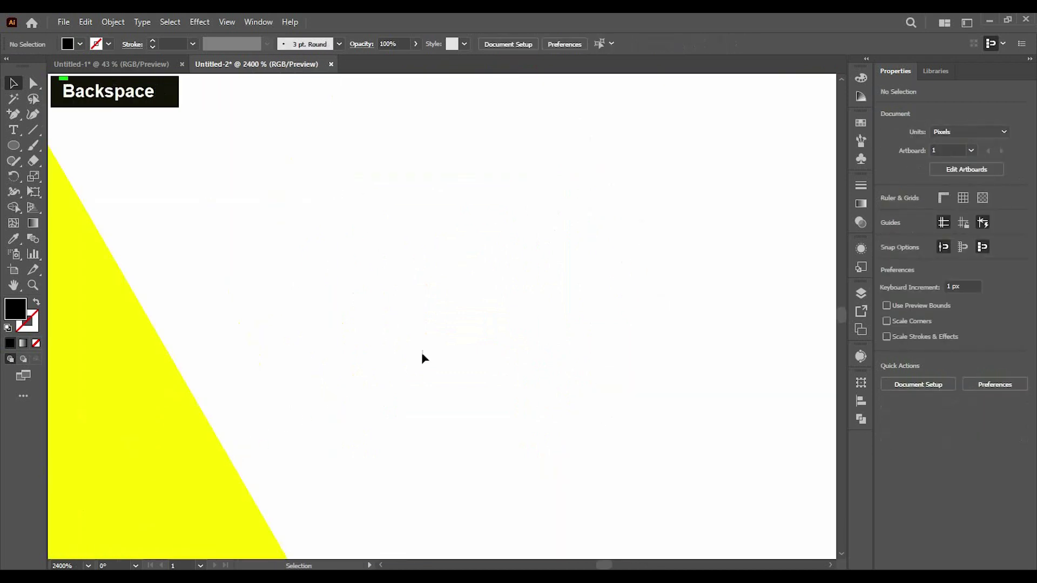
pyautogui.scroll(-3)
pyautogui.scroll(3)
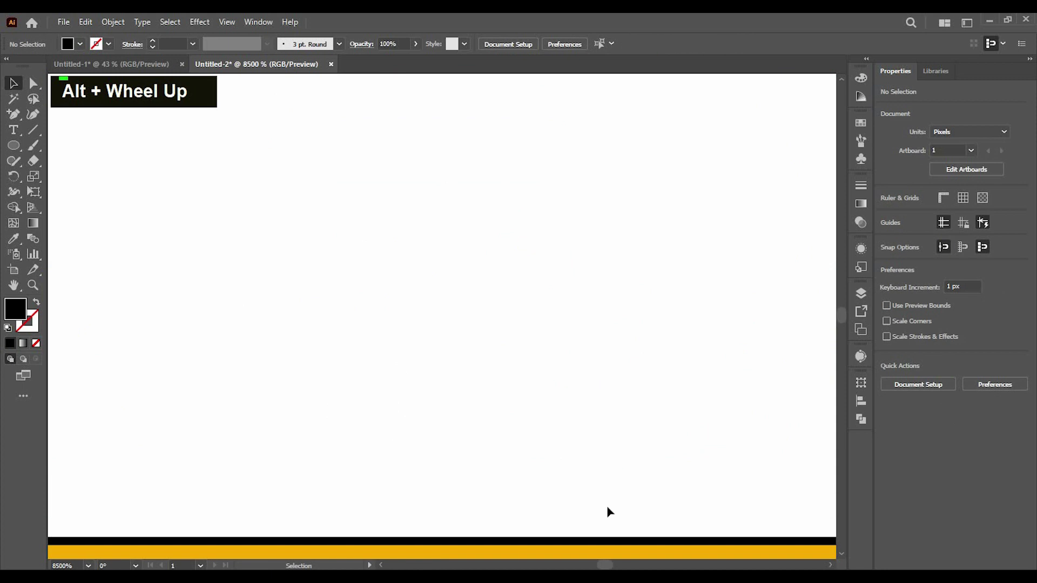
pyautogui.press('BackSpace')
pyautogui.scroll(-3)
pyautogui.scroll(3)
pyautogui.press('BackSpace')
pyautogui.press('ctrl+0')
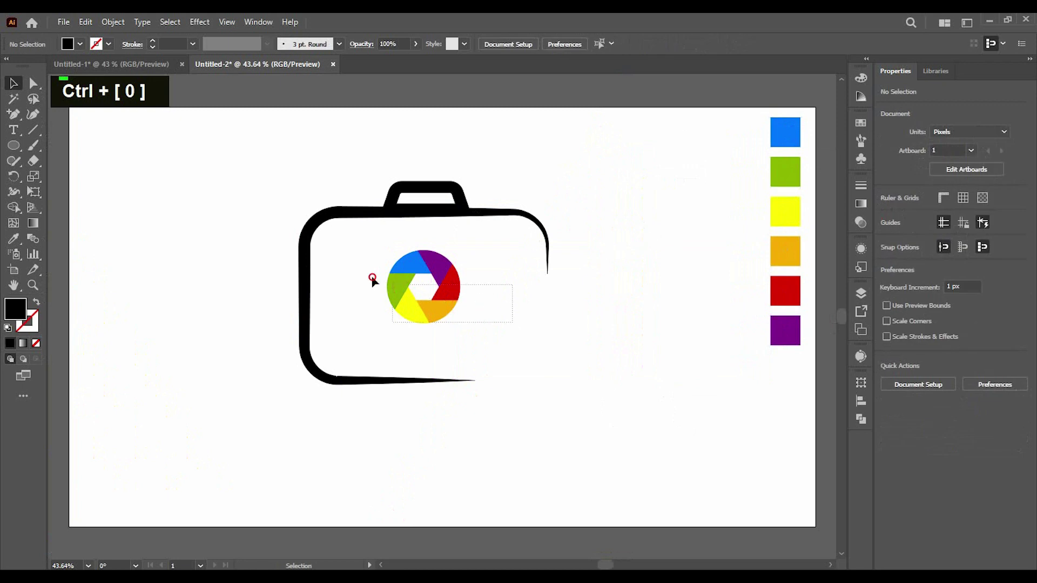
pyautogui.press('ctrl+g')
# Draw a larger no-fill outlined circle centred on the rainbow lens as the first ring
pyautogui.press('Down')
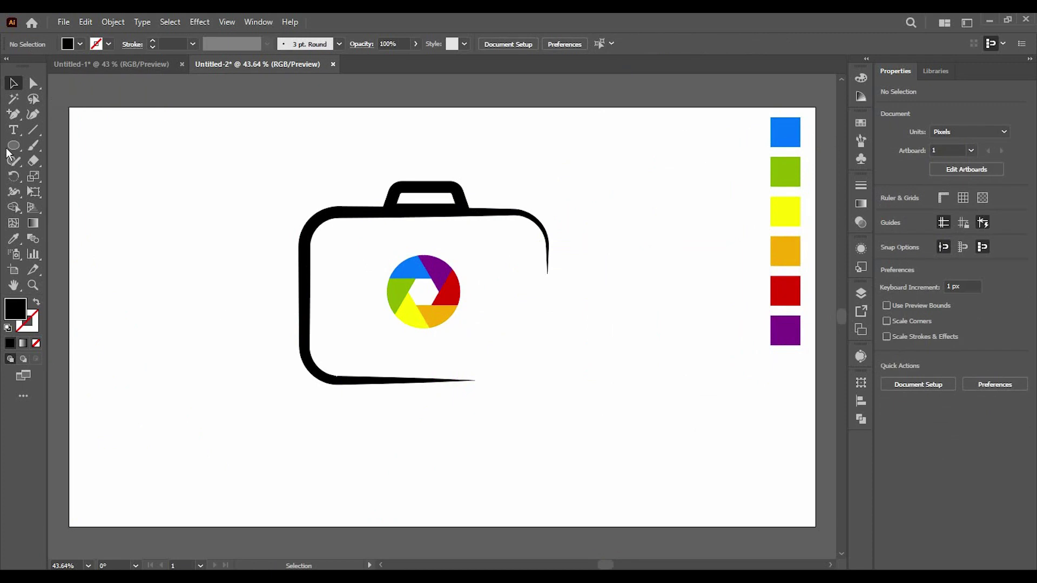
pyautogui.rightClick(15, 150)
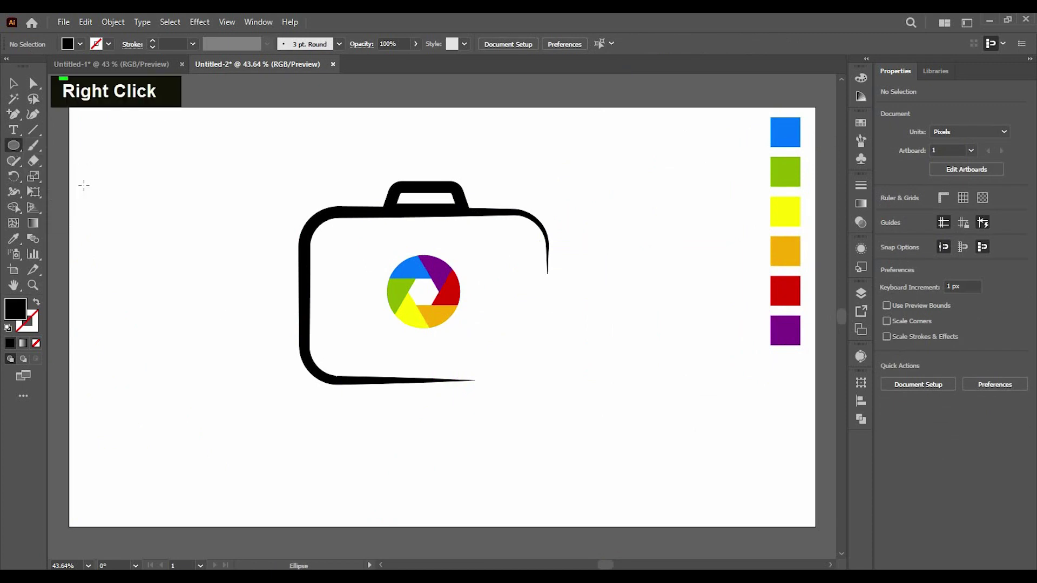
pyautogui.scroll(3)
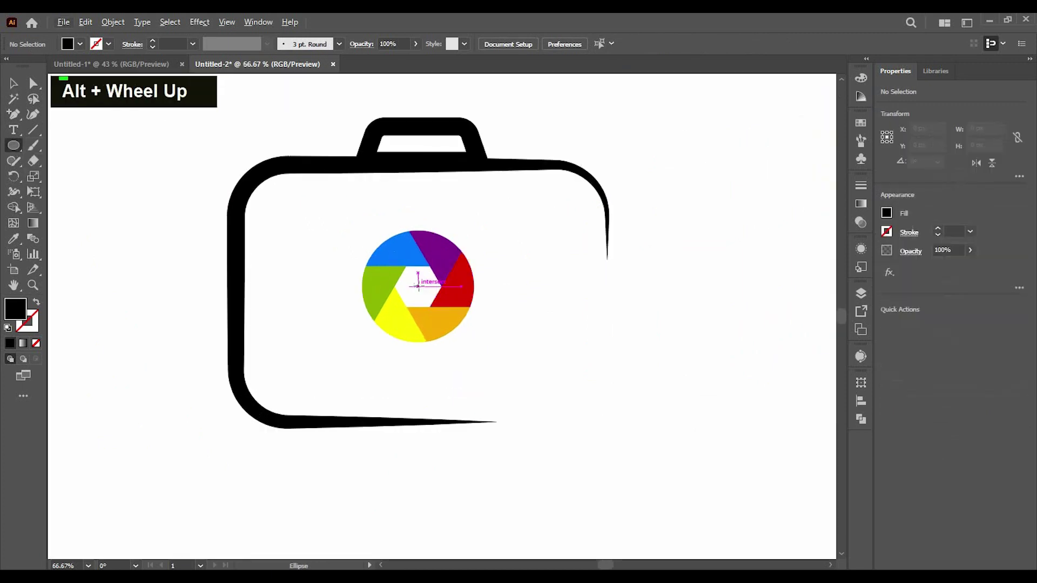
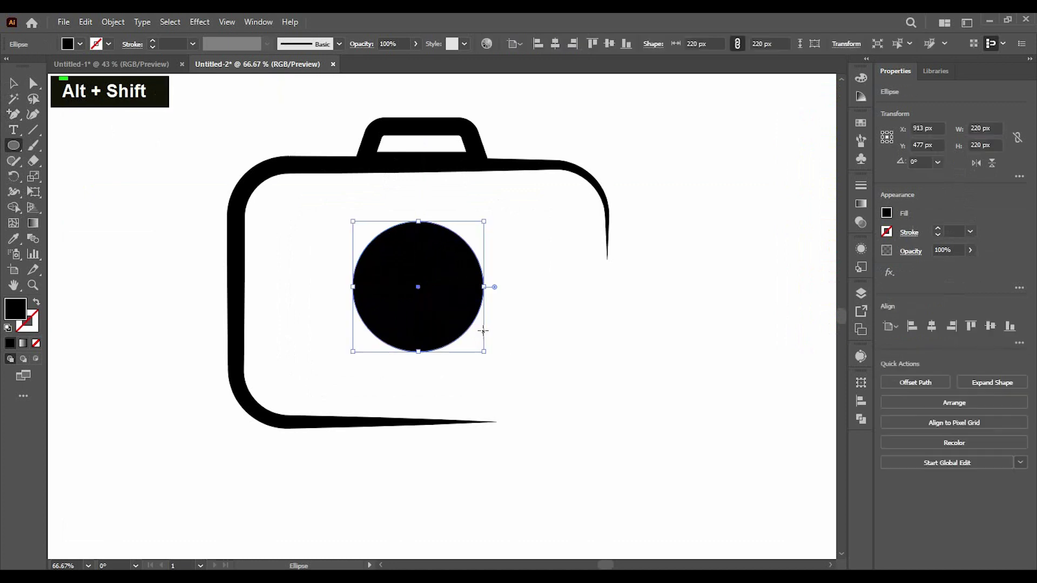
pyautogui.press('x')
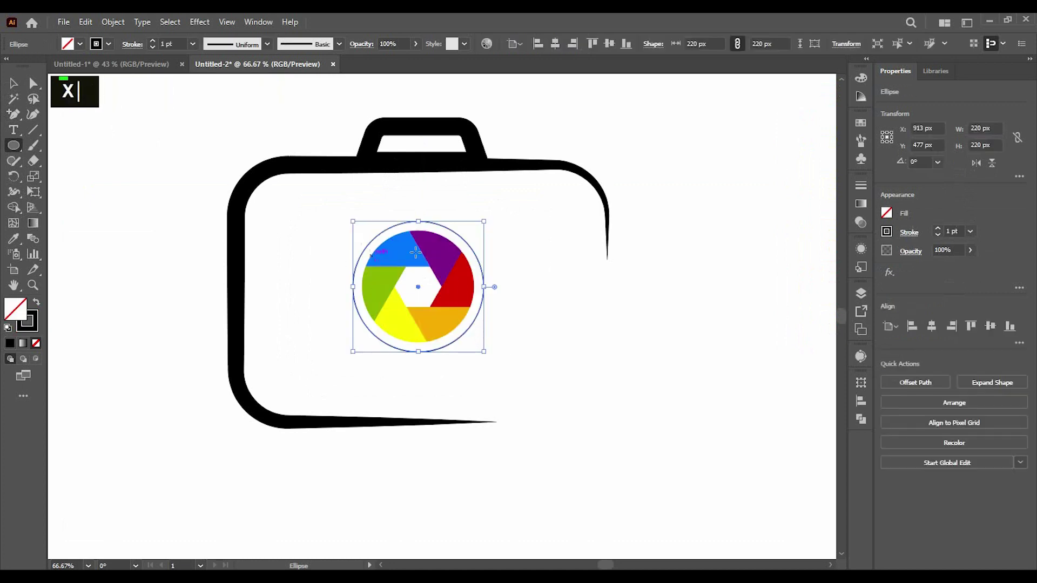
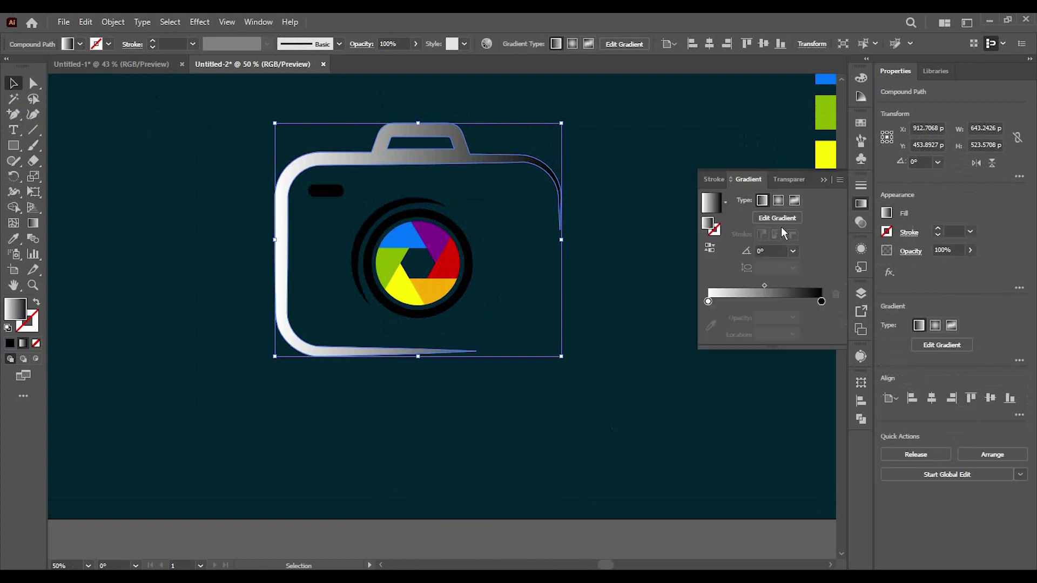
# Set the body gradient to -43°, adjust its dark stop, and eyedrop it onto the viewfinder bar
pyautogui.press('Down')
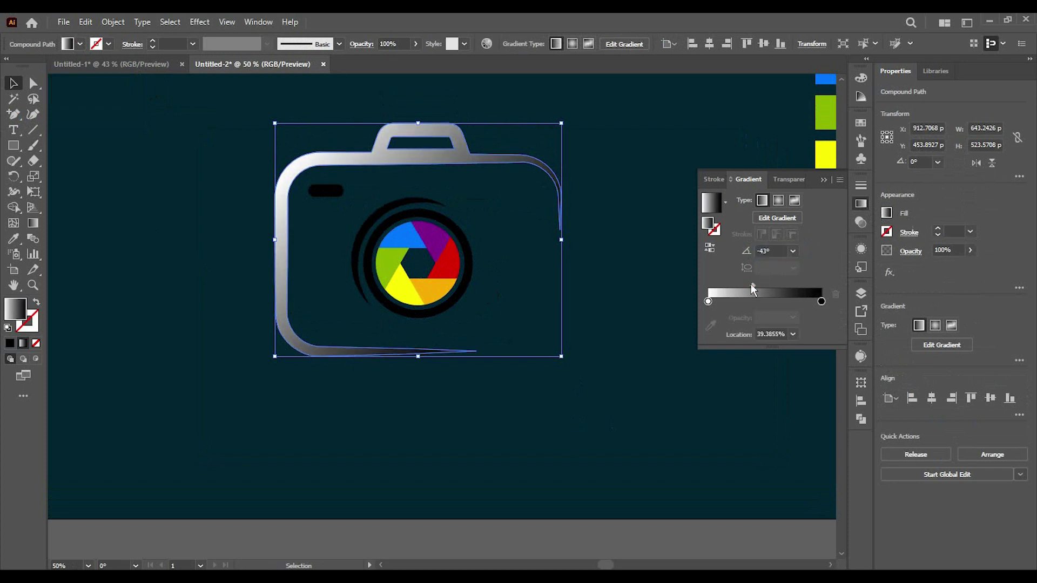
pyautogui.doubleClick(827, 306)
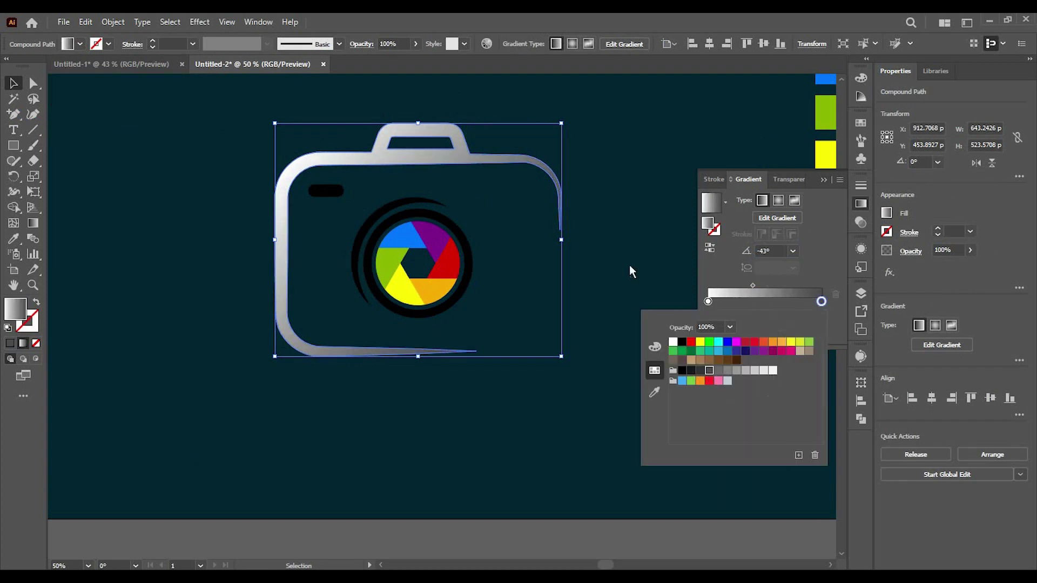
pyautogui.doubleClick(632, 266)
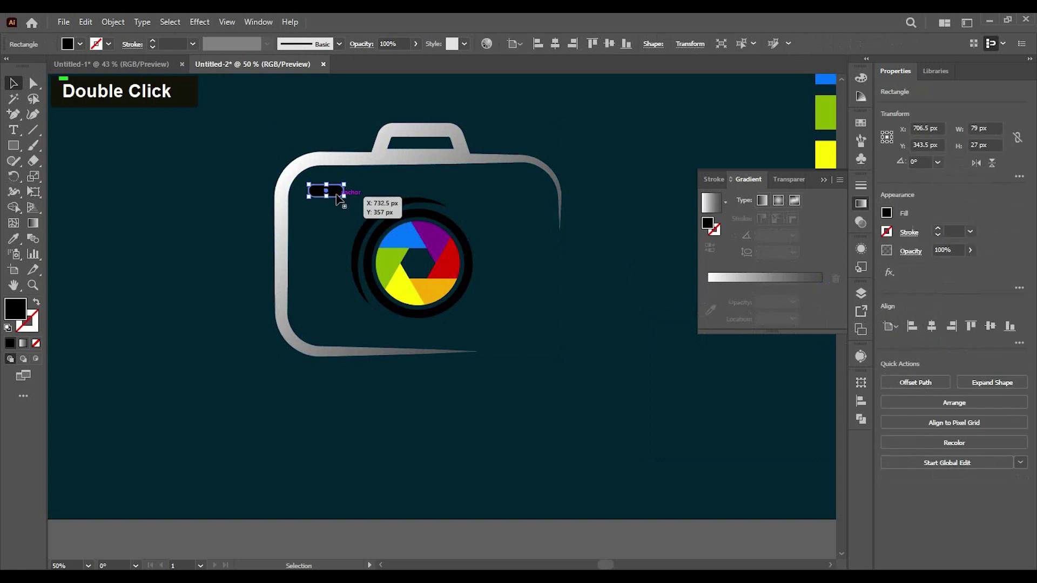
pyautogui.press('i')
pyautogui.doubleClick(250, 231)
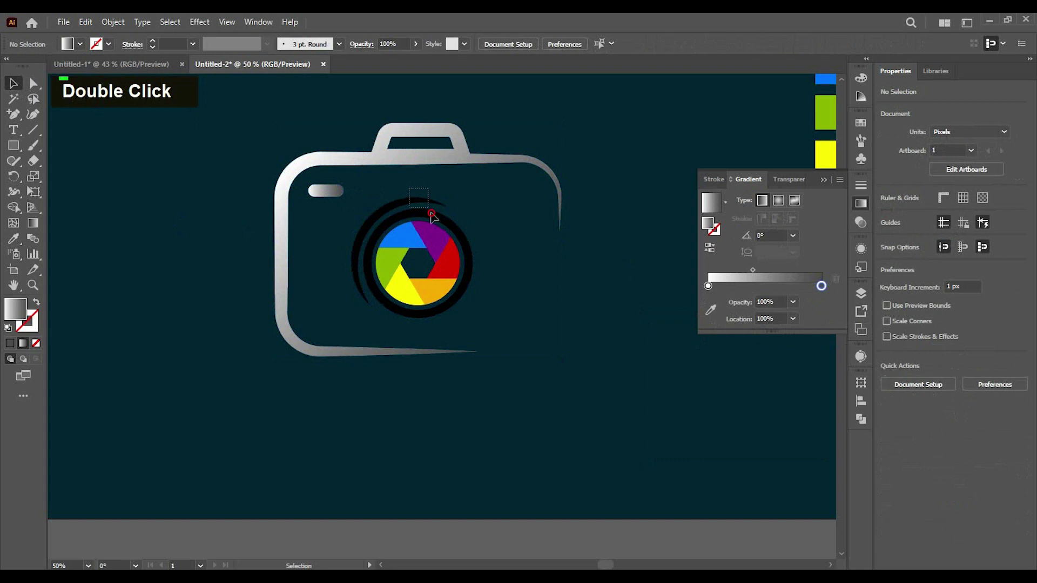
# Ungroup the lens, eyedrop the silver gradient onto its rings, and regroup the logo
pyautogui.press('i')
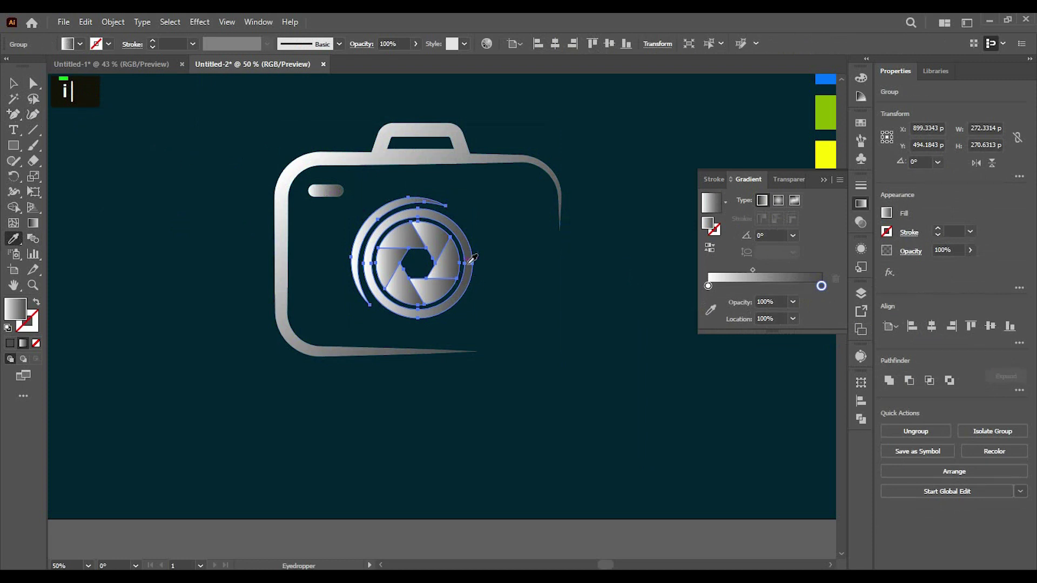
pyautogui.write('i|')
pyautogui.doubleClick(175, 202)
pyautogui.rightClick(441, 242)
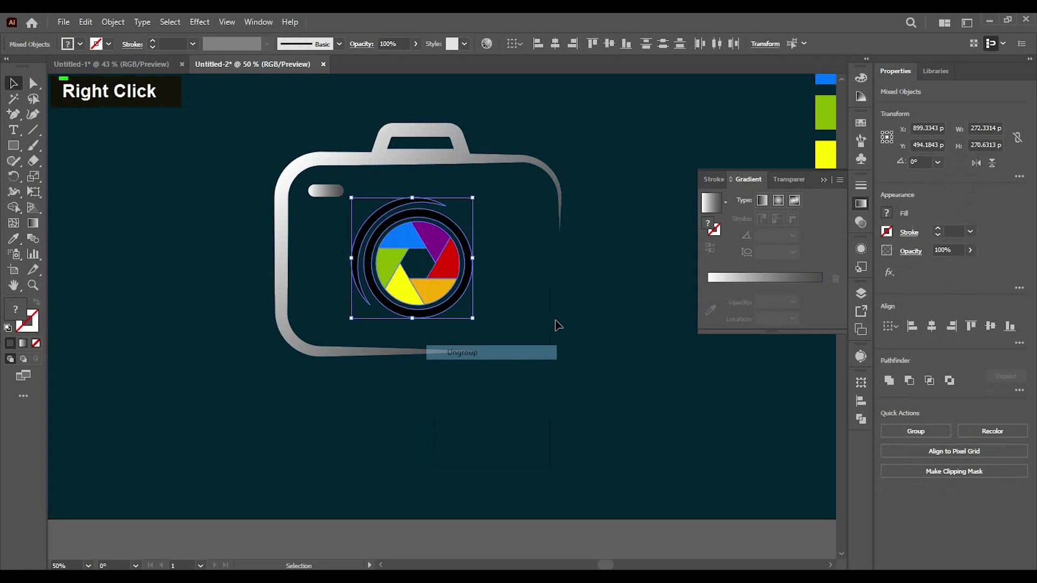
pyautogui.click(465, 233)
pyautogui.press('i')
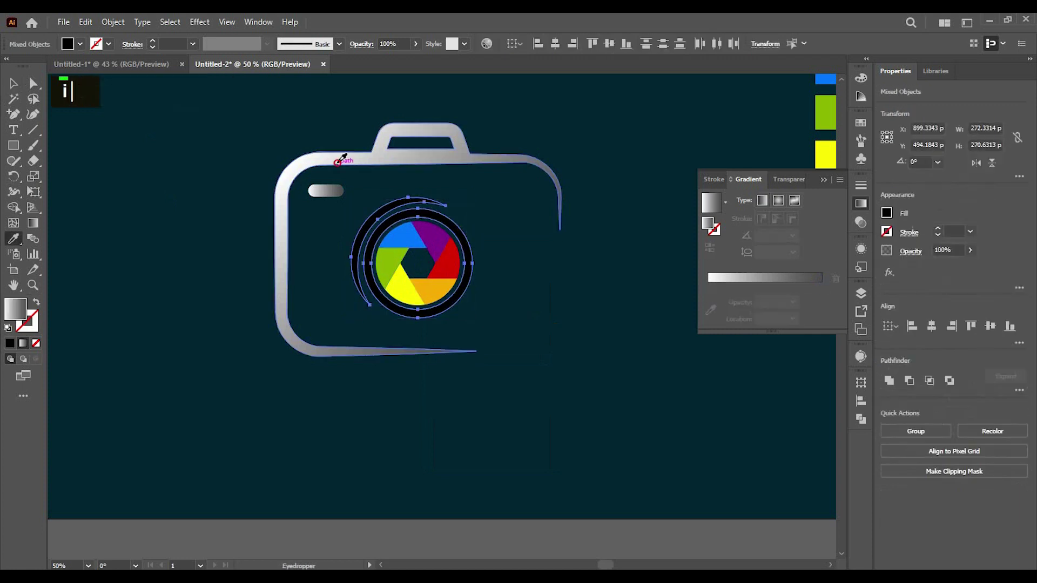
pyautogui.doubleClick(192, 264)
pyautogui.scroll(3)
pyautogui.scroll(-3)
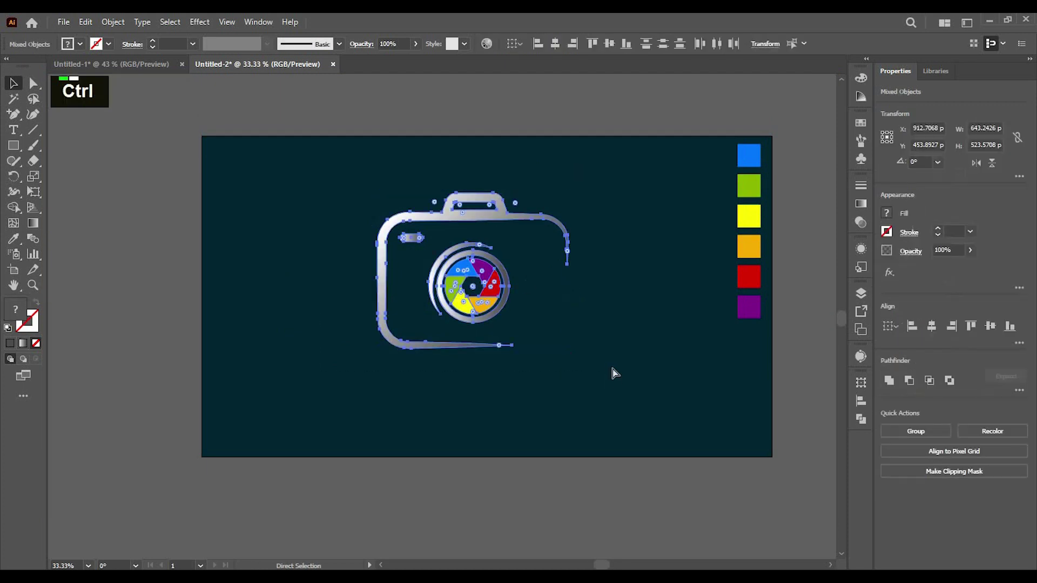
pyautogui.press('ctrl+g')
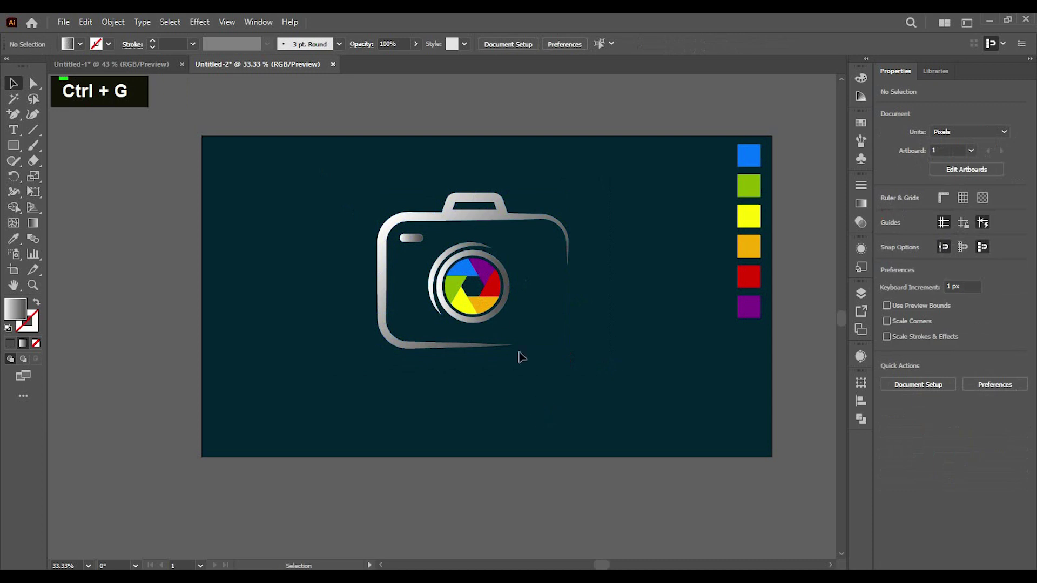
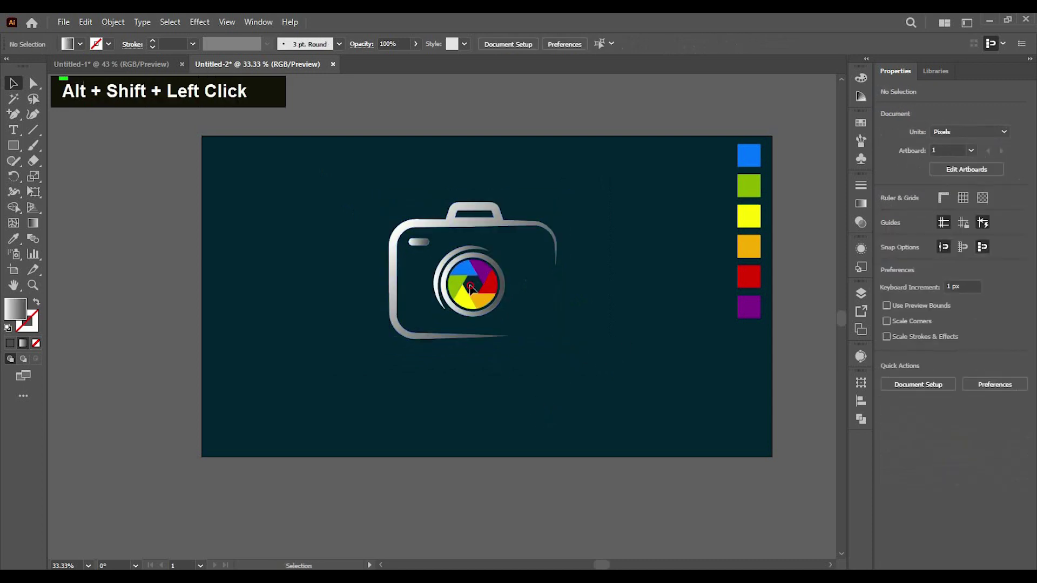
# Bring up the Type tool flyout beside the finished camera icon
pyautogui.scroll(3)
pyautogui.scroll(-3)
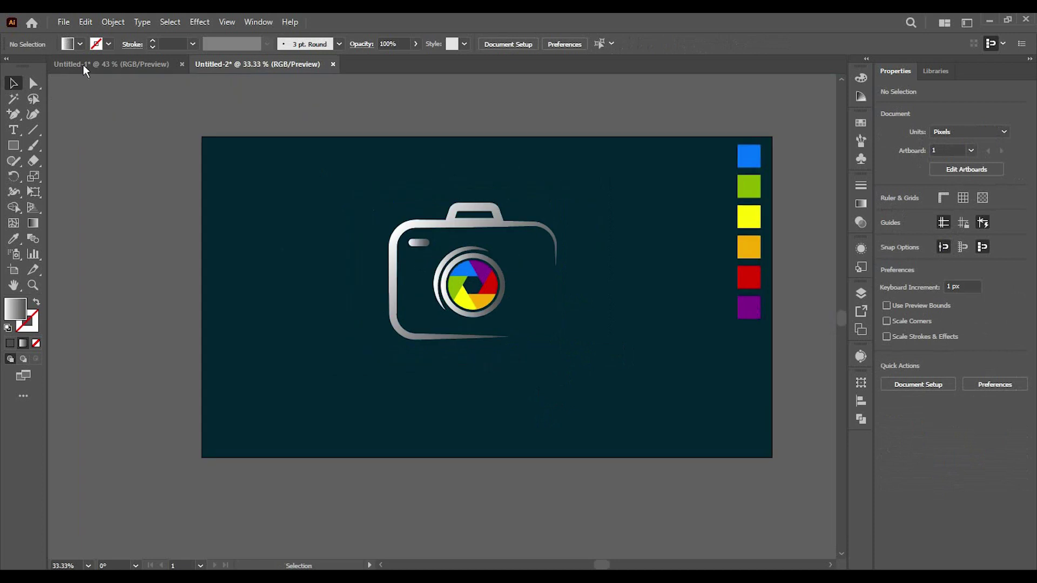
pyautogui.rightClick(12, 133)
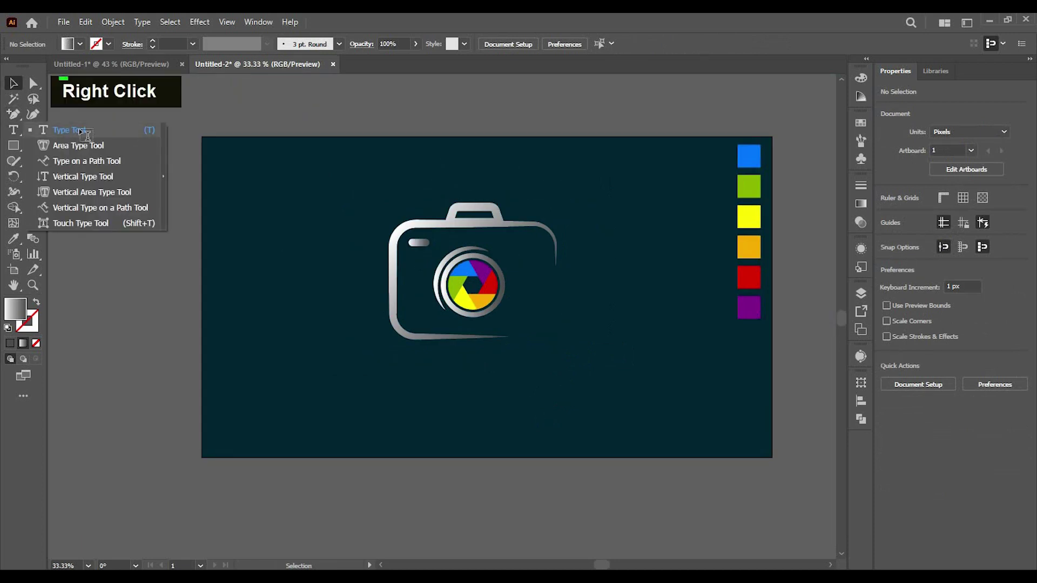
pyautogui.press('BackSpace')
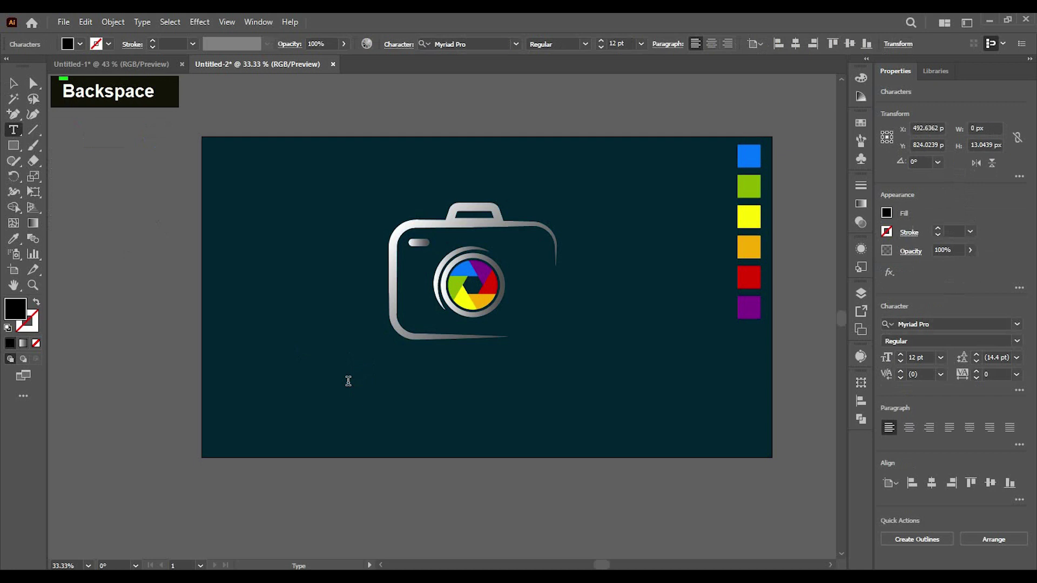
pyautogui.write('ashik')
pyautogui.write('ur')
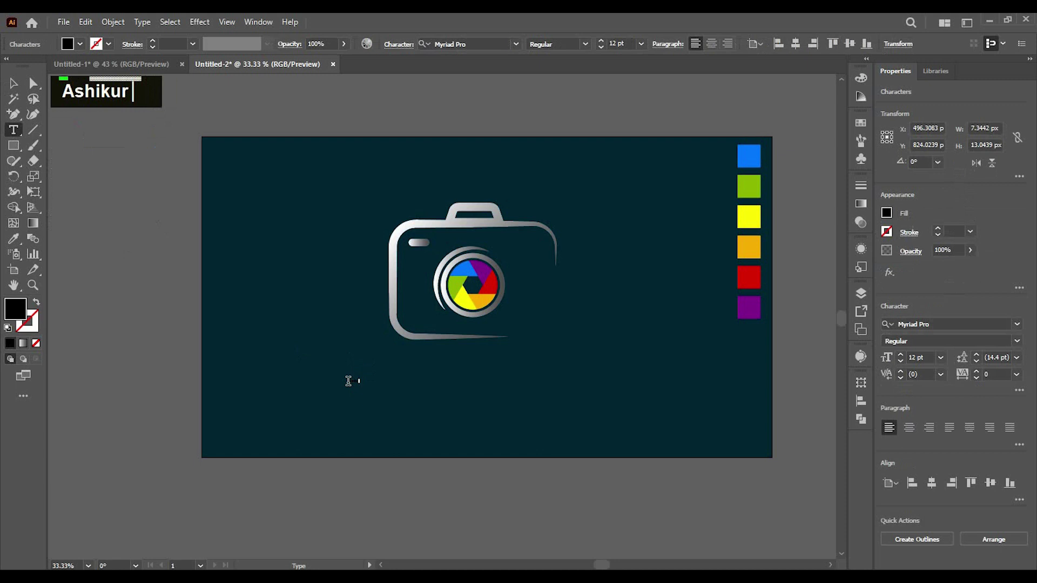
pyautogui.write('rahm')
pyautogui.write('an')
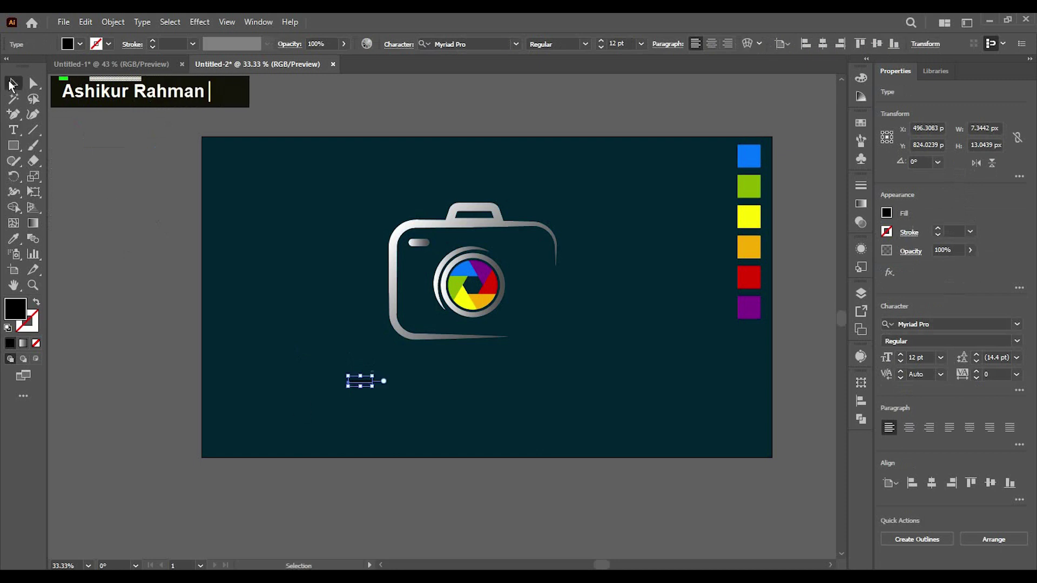
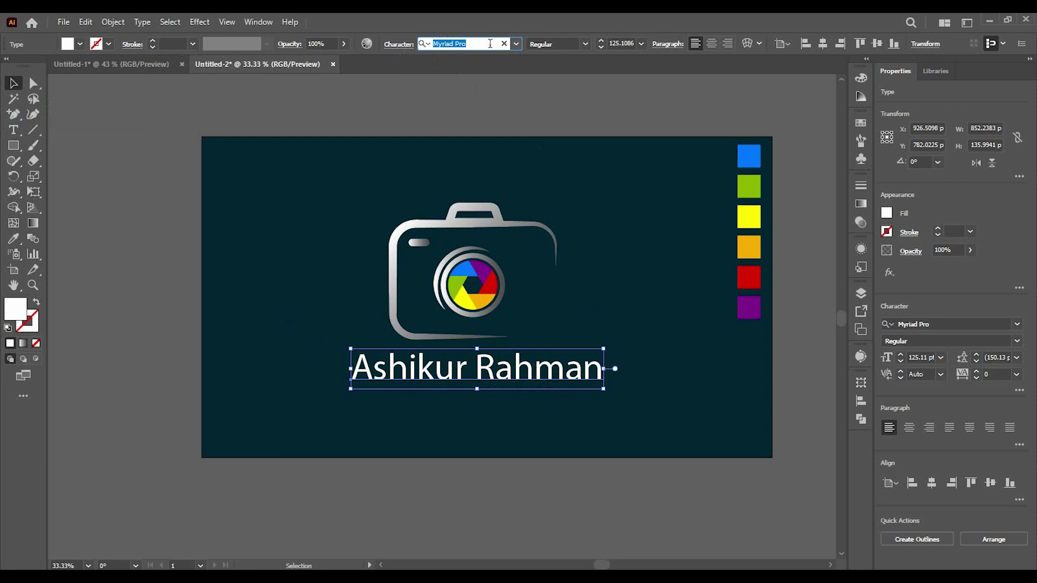
# Set the name in the Bethanie Snake script font, enlarge it and fill it with sampled orange
pyautogui.write('b')
pyautogui.write('et')
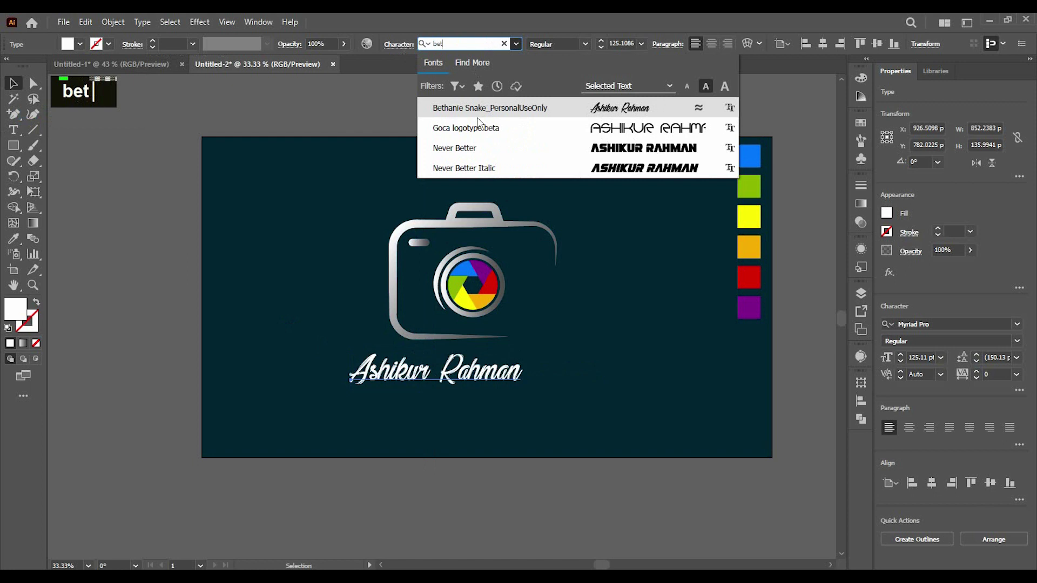
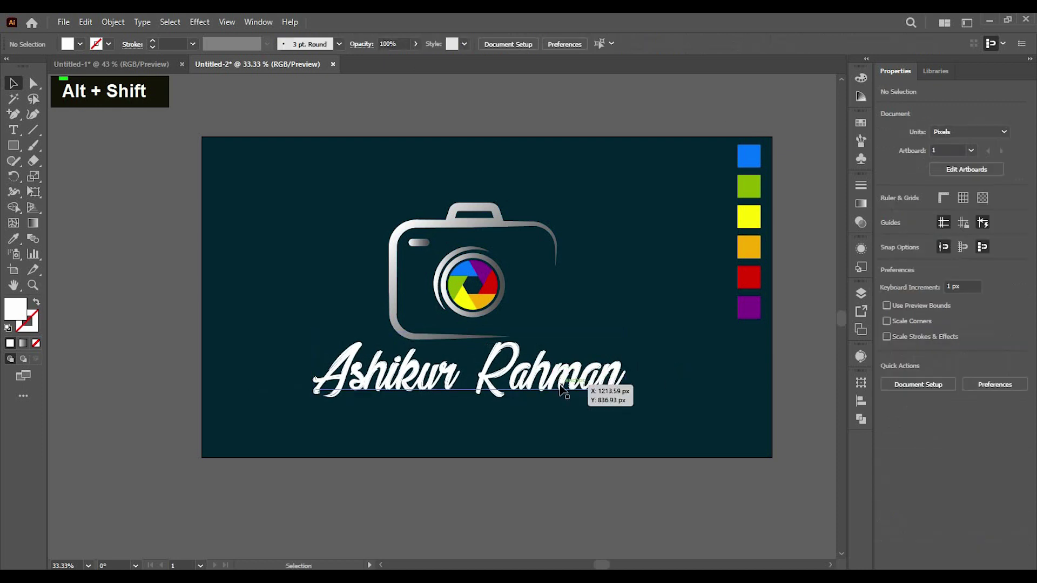
pyautogui.write('i')
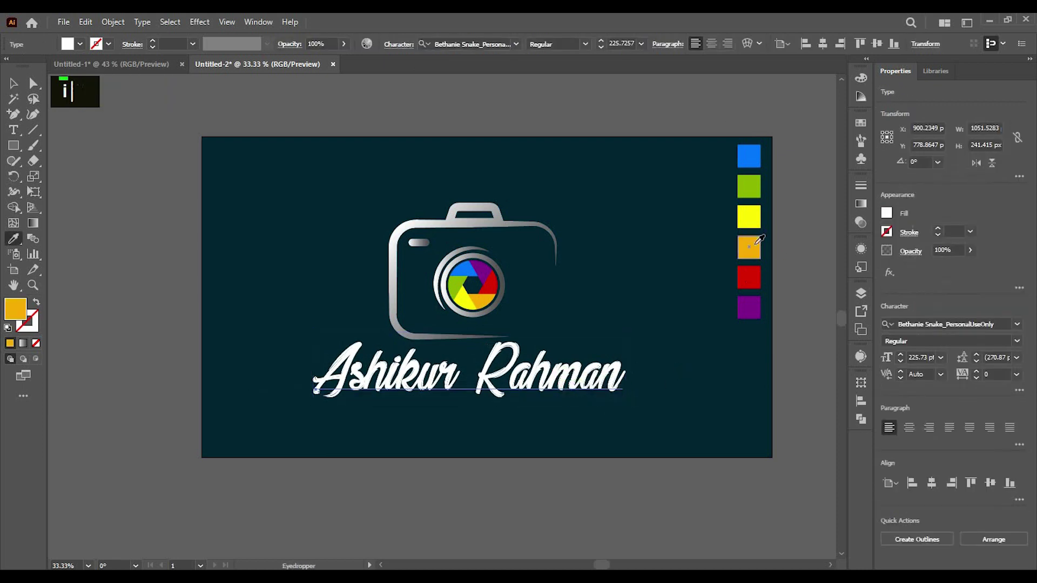
pyautogui.doubleClick(240, 240)
pyautogui.scroll(-3)
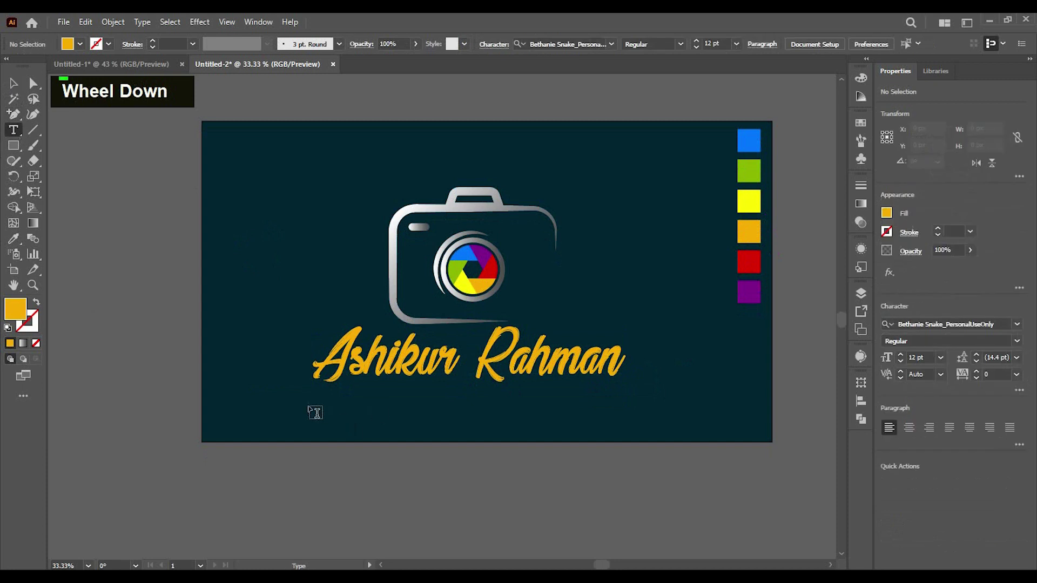
# Add an uppercase PHOTOGRAPHY line under the orange name
pyautogui.press('BackSpace')
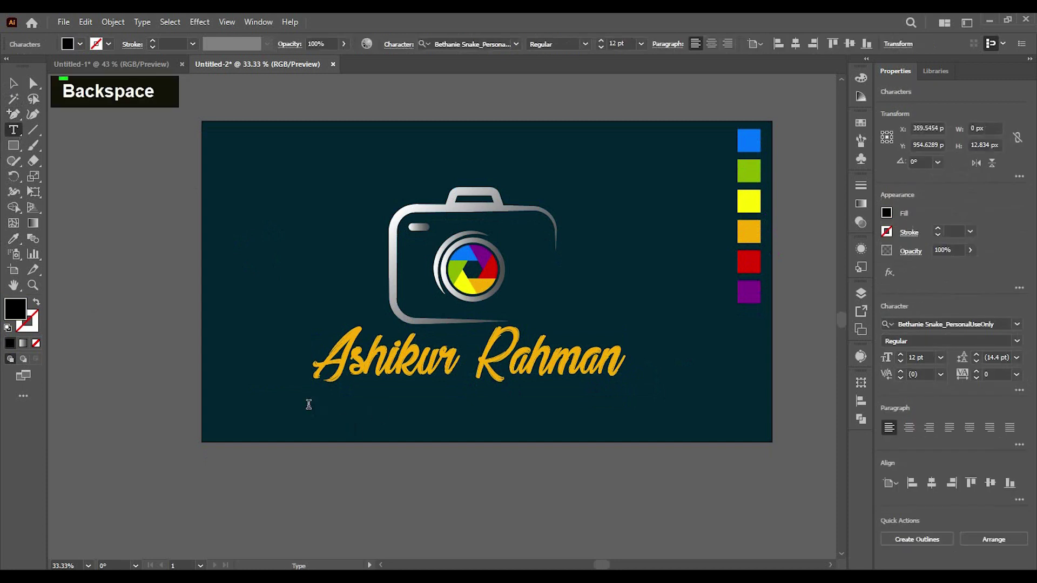
pyautogui.press('Caps_Lock')
pyautogui.write('phot')
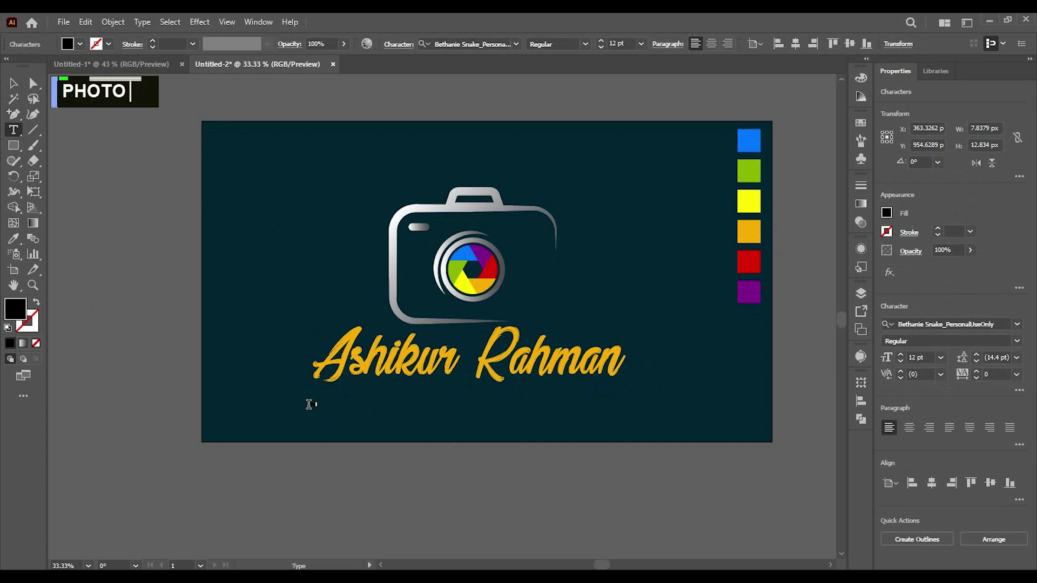
pyautogui.write('ography')
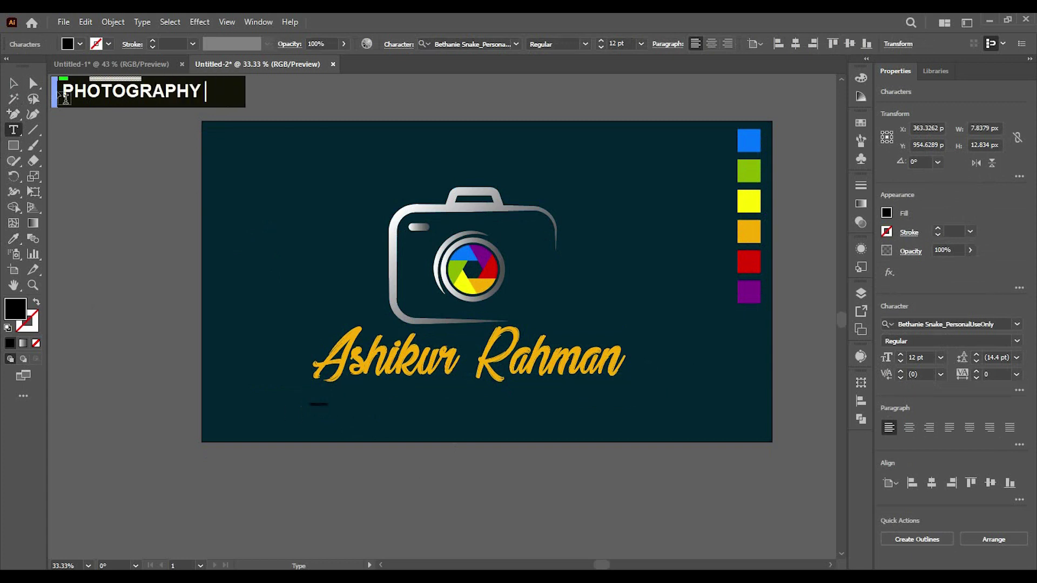
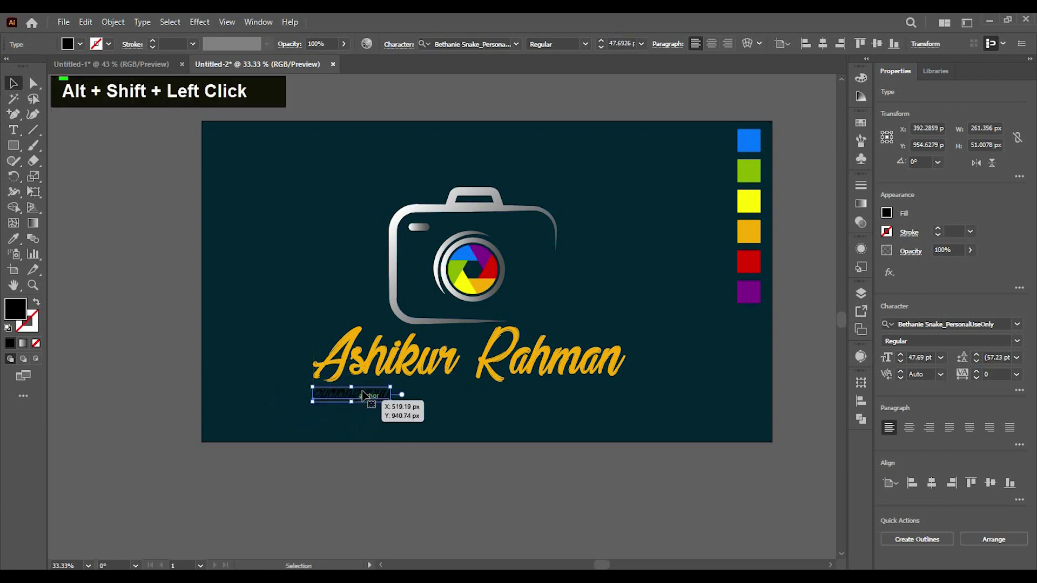
pyautogui.press('BackSpace')
# Set PHOTOGRAPHY in Poppins Medium with wide tracking around 2000
pyautogui.write('p')
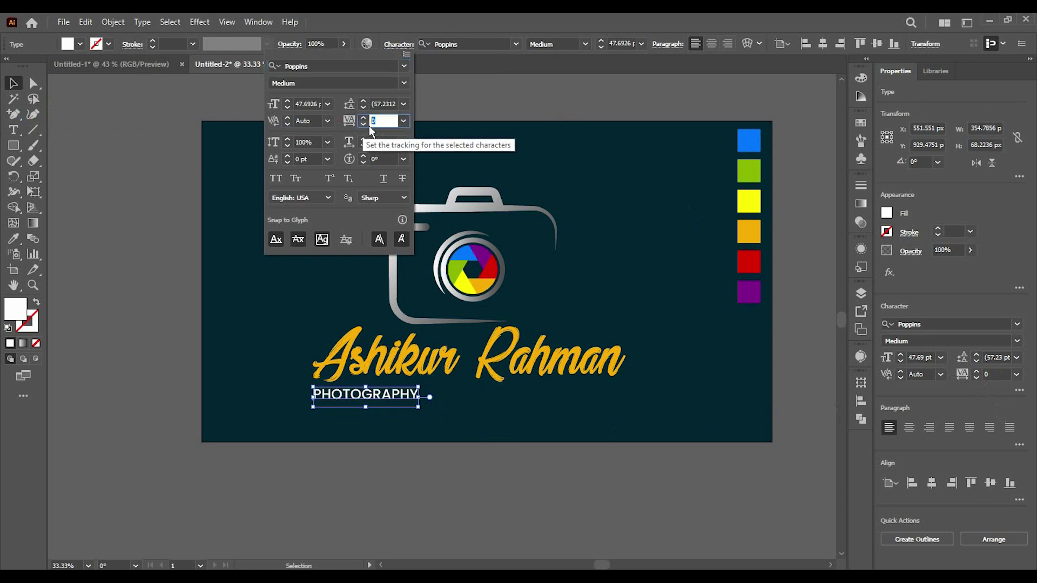
pyautogui.write('pop 20002')
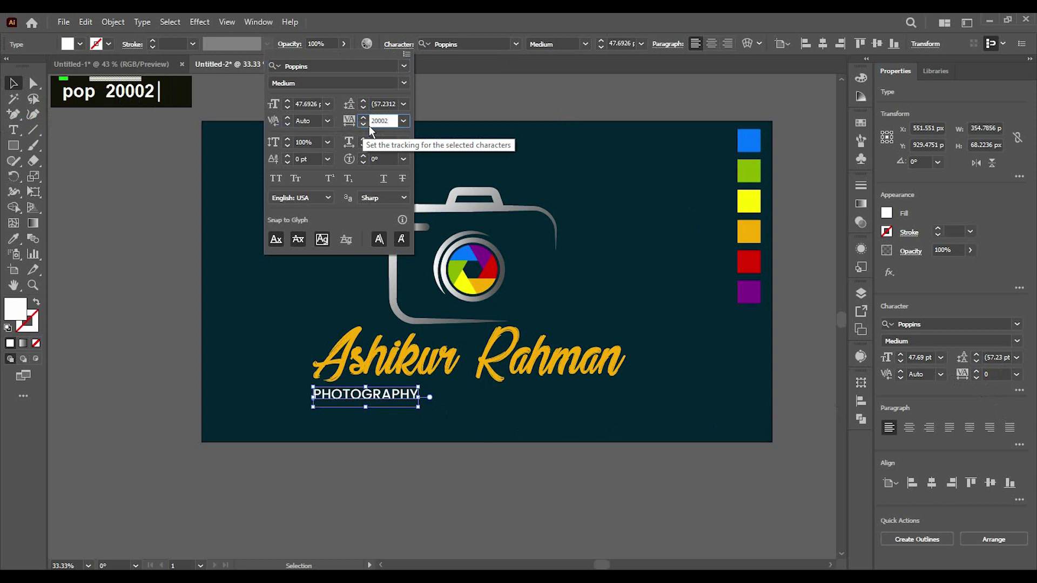
pyautogui.press('BackSpace')
pyautogui.press('Return')
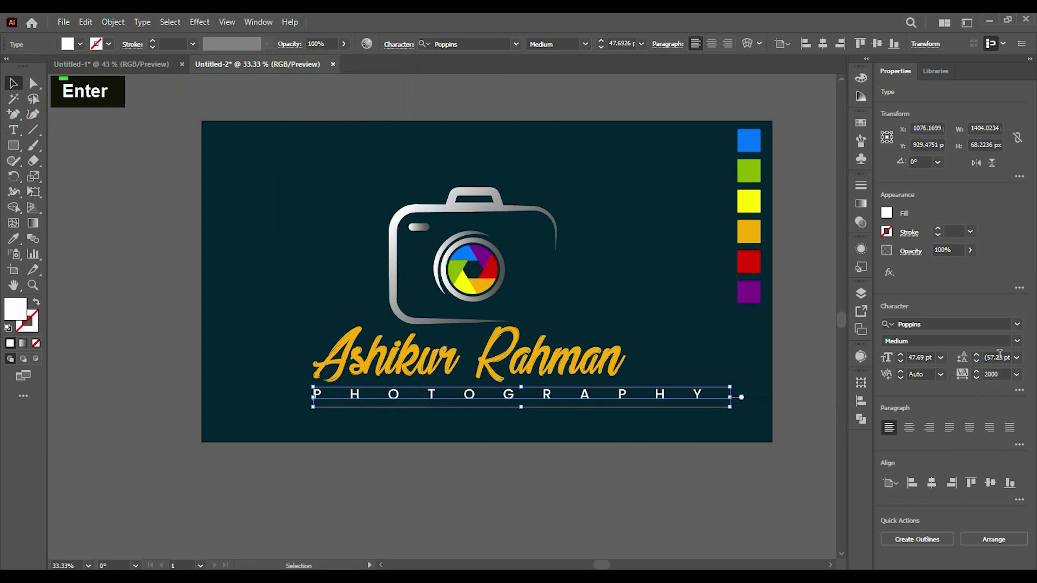
# Reduce the PHOTOGRAPHY tracking to about 1500 and commit it
pyautogui.press('Down')
pyautogui.write('1500')
pyautogui.press('Down')
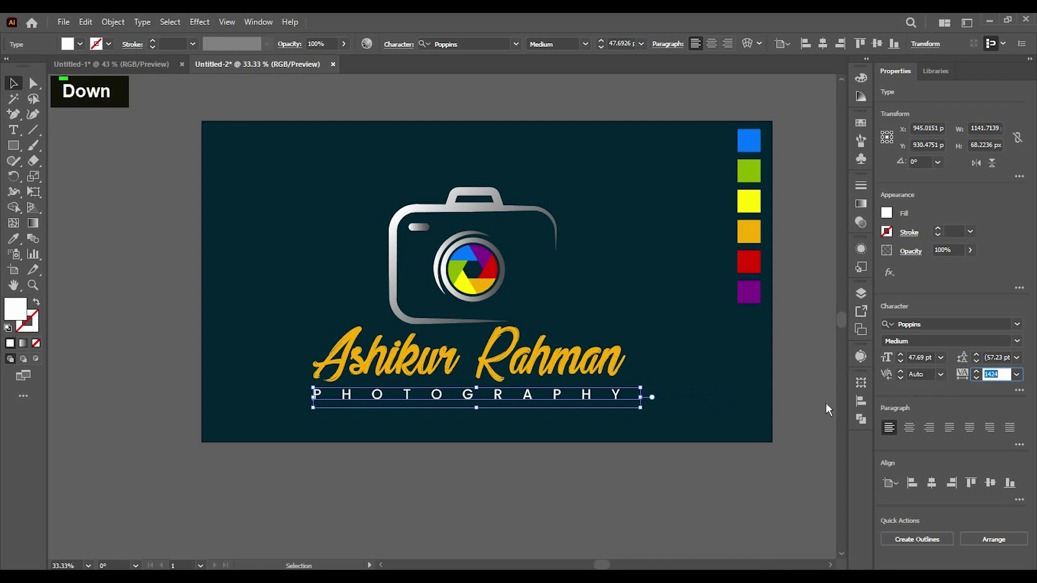
pyautogui.press('Up')
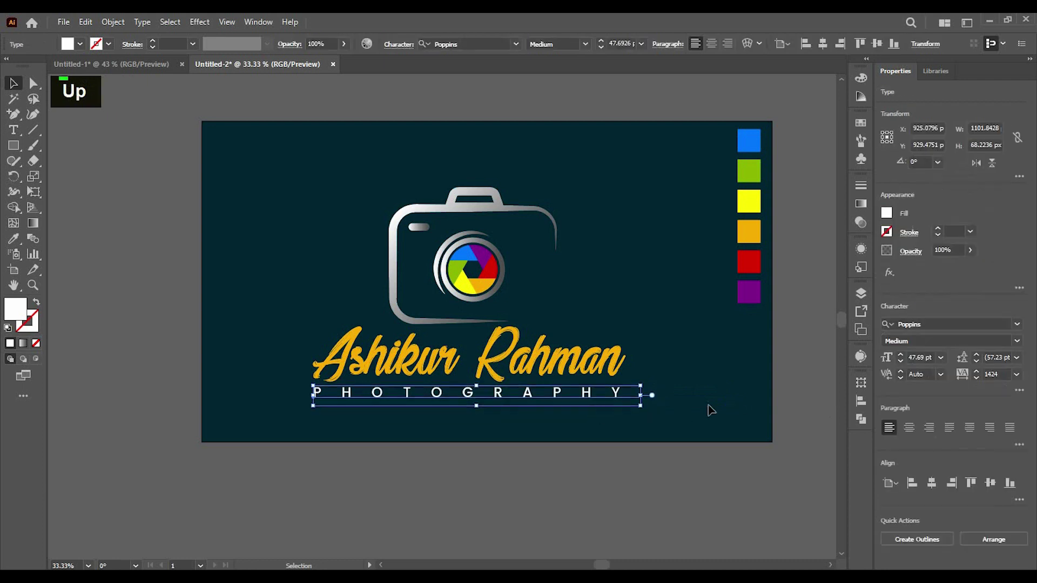
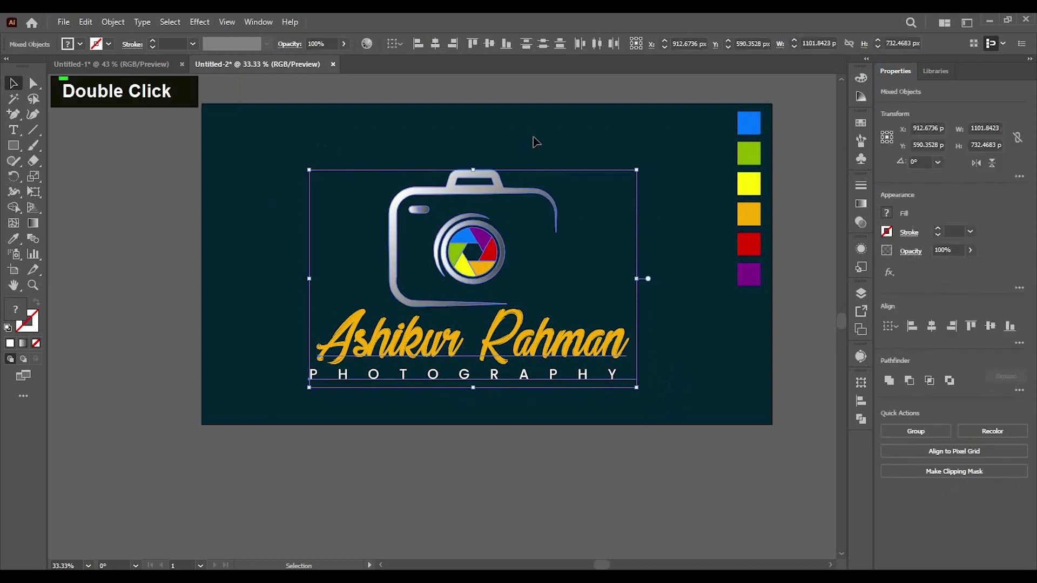
# Align the name and PHOTOGRAPHY lines to the horizontal centre of the camera icon
pyautogui.rightClick(586, 388)
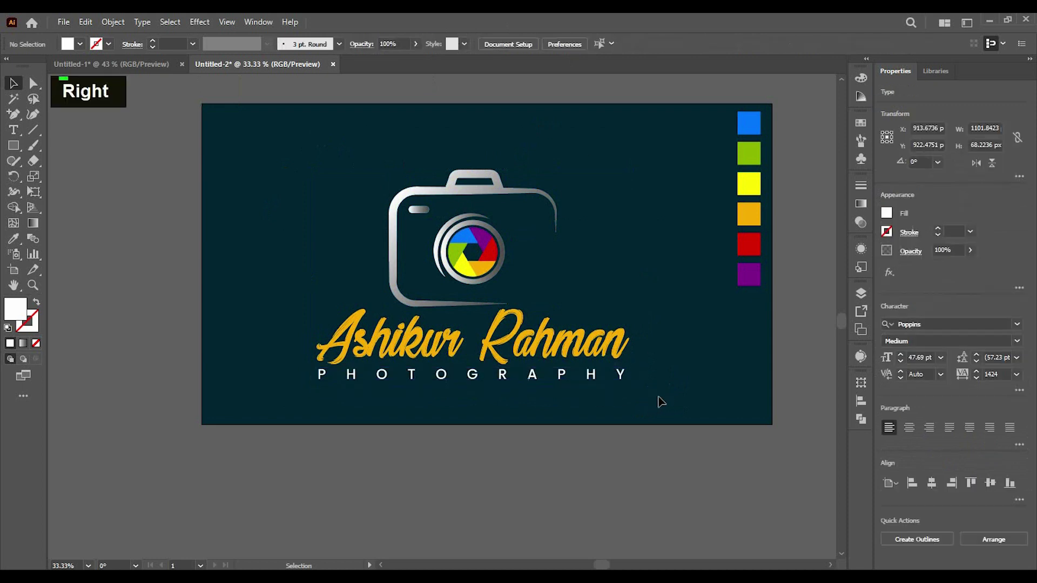
pyautogui.click(622, 394)
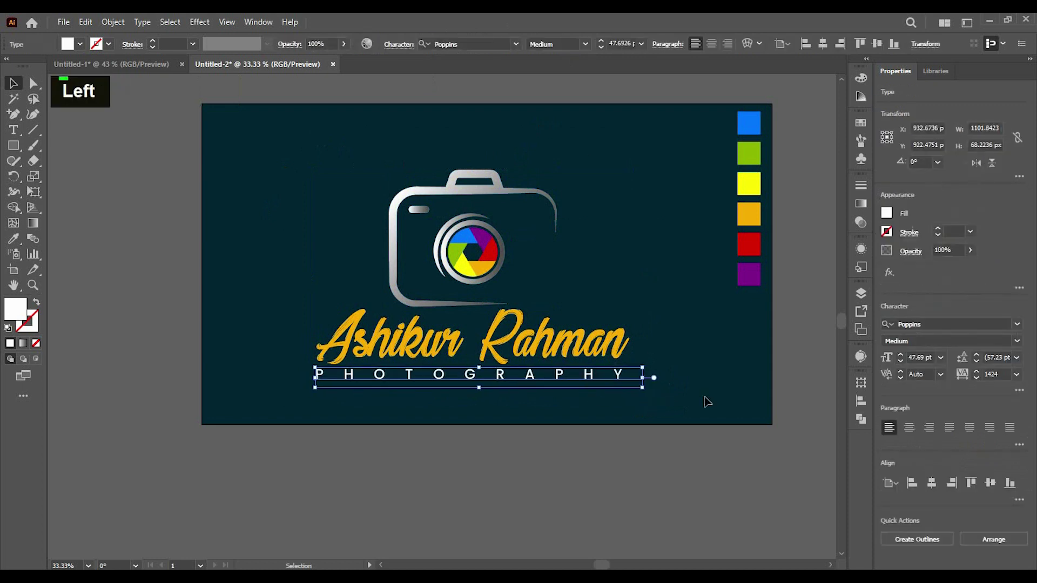